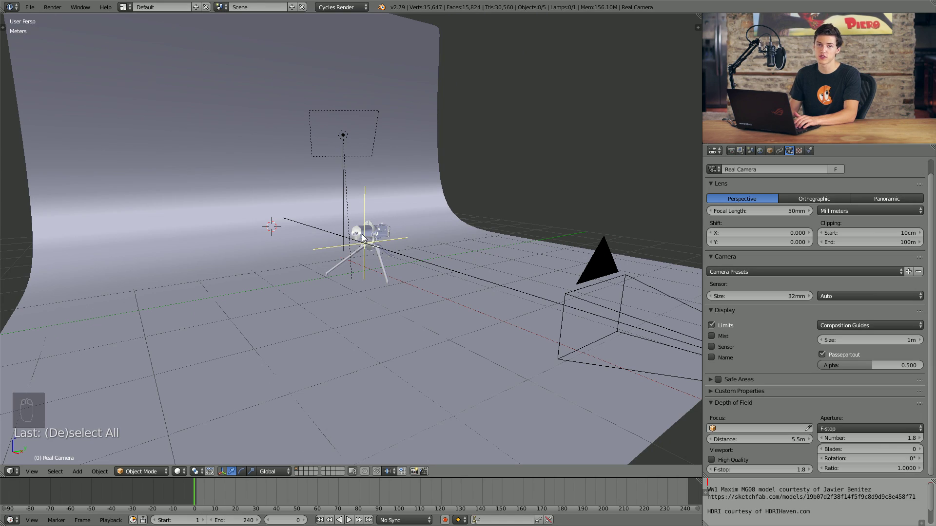
# Add a cube and move it toward the machine gun
pyautogui.press('shift+a')
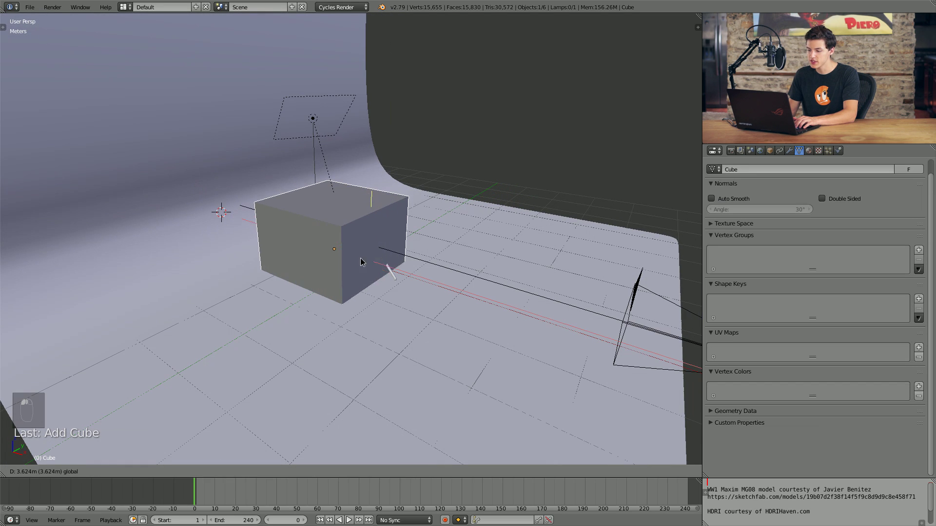
pyautogui.moveTo(356, 265); pyautogui.dragTo(343, 269)
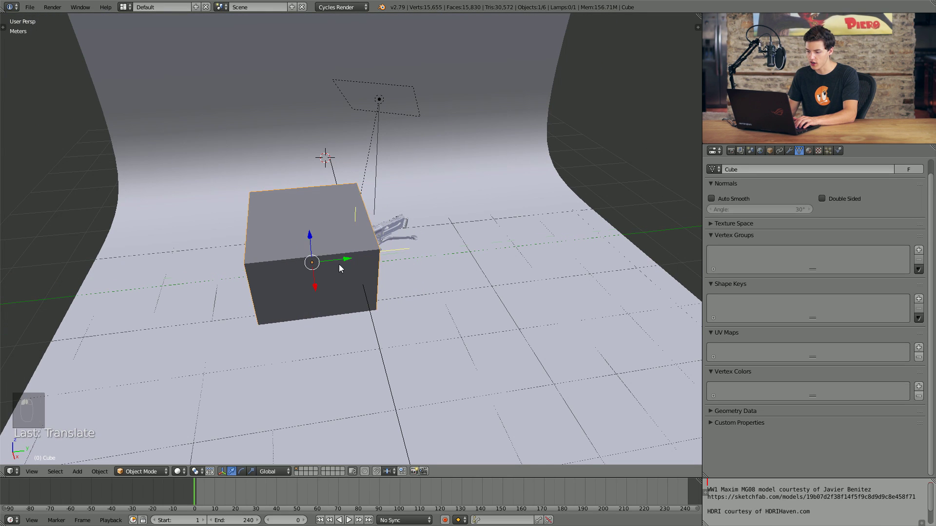
pyautogui.moveTo(267, 277); pyautogui.dragTo(241, 267)
pyautogui.middleClick(397, 277)
# Enlarge the cube so it stands beside the gun in front of the backdrop
pyautogui.moveTo(341, 264); pyautogui.dragTo(360, 260)
pyautogui.moveTo(376, 249); pyautogui.dragTo(400, 237)
pyautogui.moveTo(425, 260); pyautogui.dragTo(339, 248)
pyautogui.moveTo(389, 263); pyautogui.dragTo(443, 198)
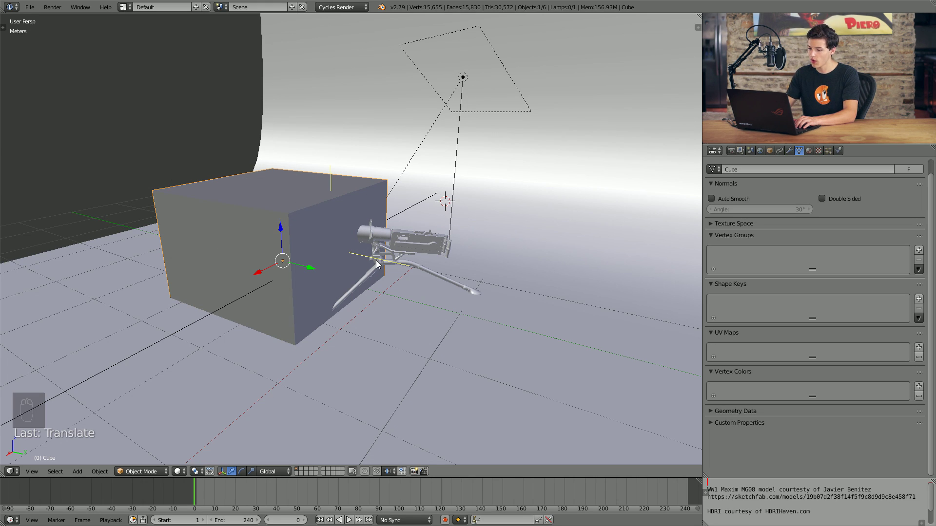
# From top orthographic view, rotate the cube about 36° around Z to follow the barrel
pyautogui.press('KP_7')
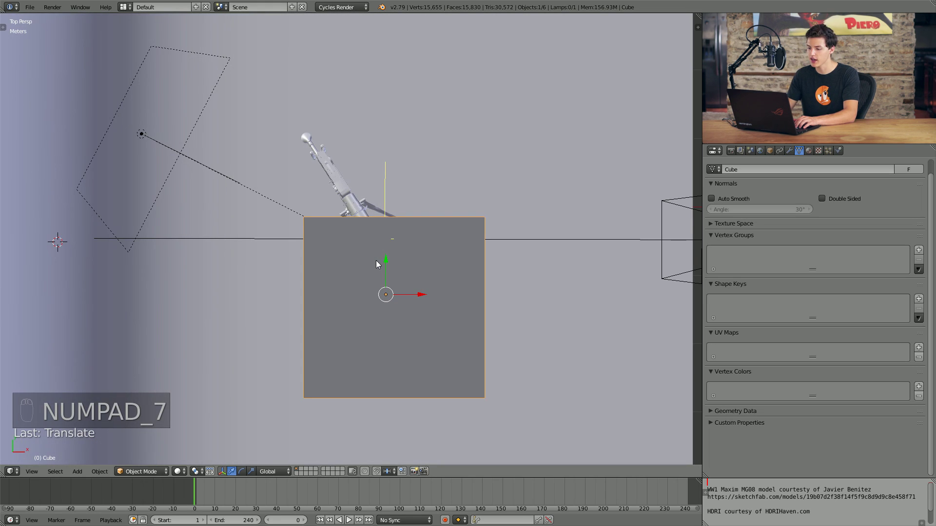
pyautogui.press('KP_5')
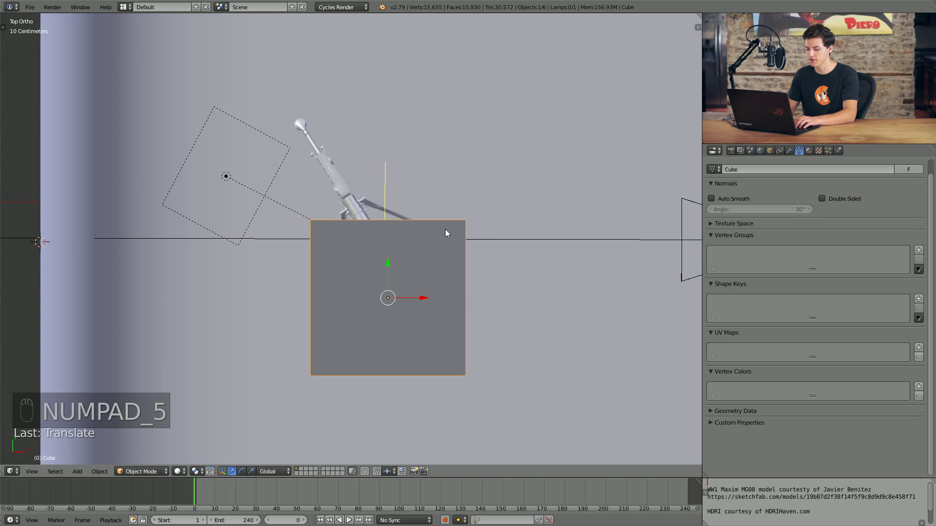
pyautogui.press('r')
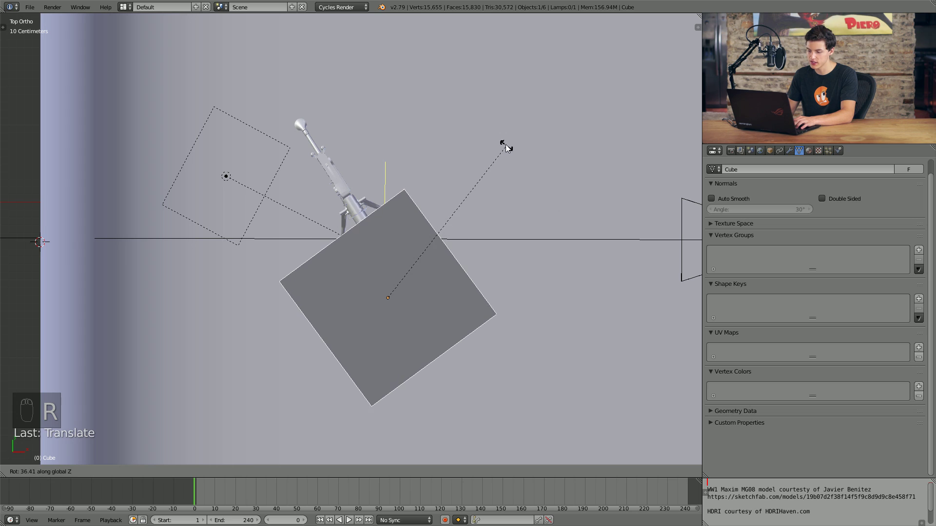
pyautogui.moveTo(520, 150); pyautogui.dragTo(360, 230)
# Slide the cube in front of the barrel and return to perspective view
pyautogui.press('g')
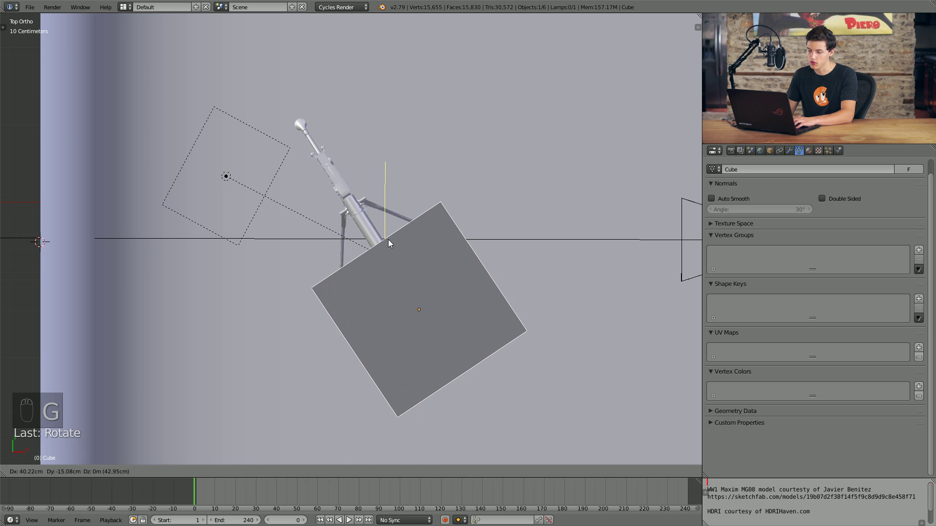
pyautogui.moveTo(512, 312); pyautogui.dragTo(476, 269)
pyautogui.moveTo(457, 251); pyautogui.dragTo(445, 238)
pyautogui.middleClick(443, 228)
pyautogui.press('KP_5')
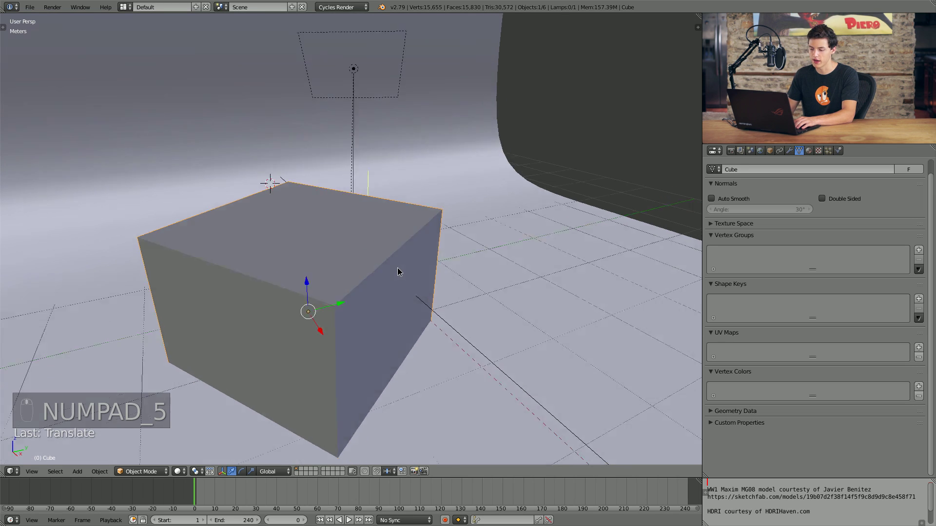
# In Edit Mode, scale the cube's faces along Y and local X into a tall narrow box
pyautogui.press('Tab')
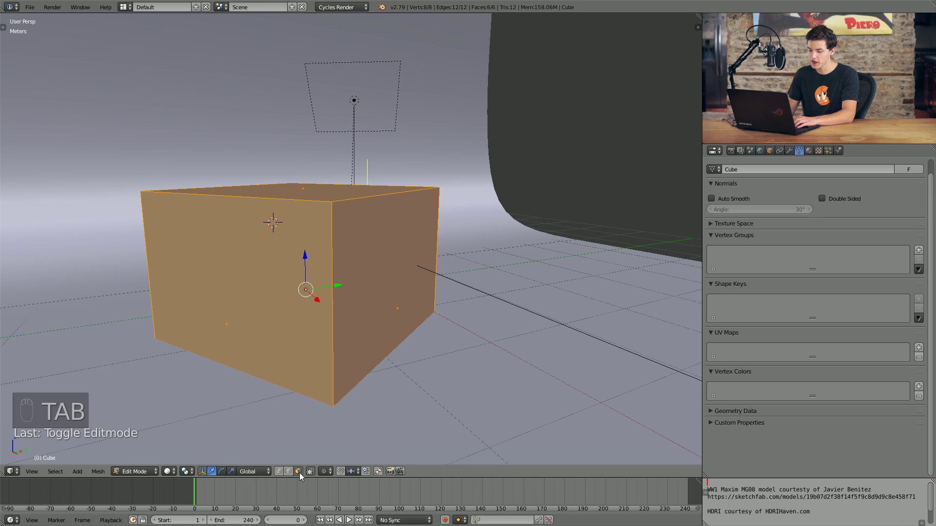
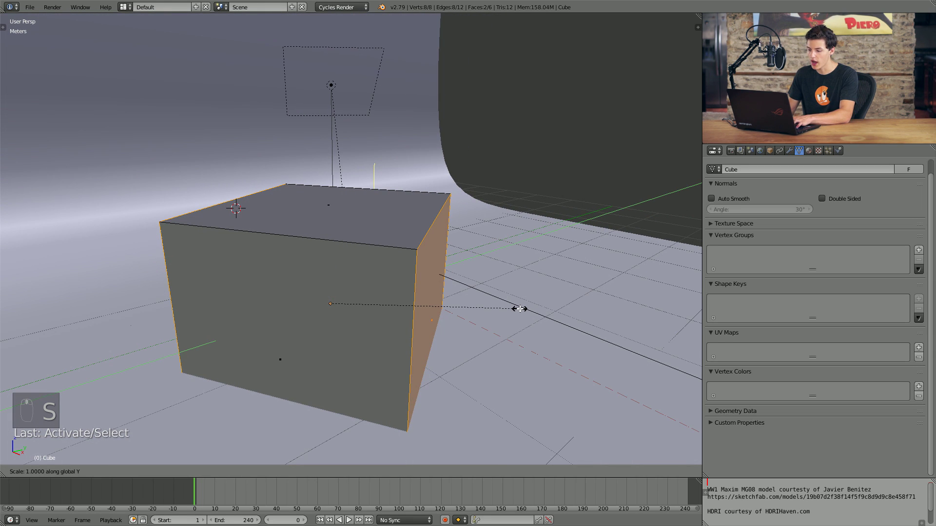
pyautogui.press('s')
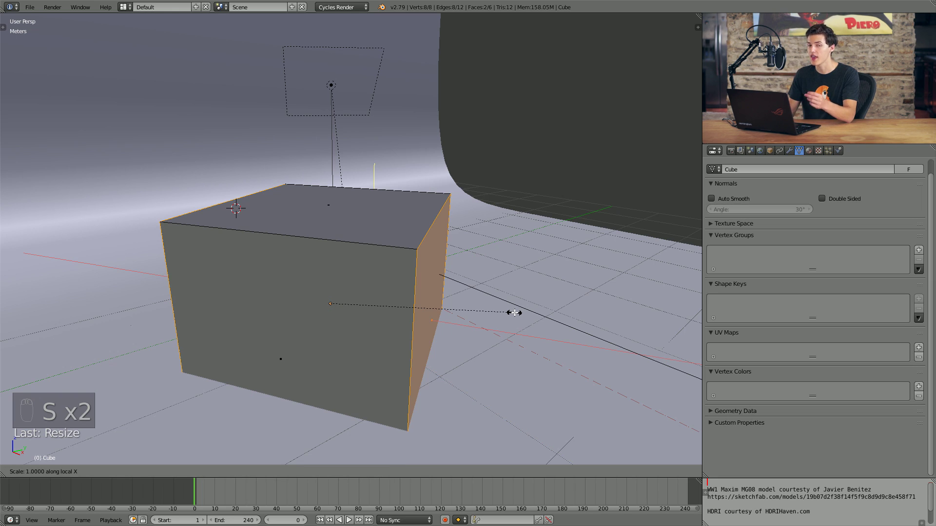
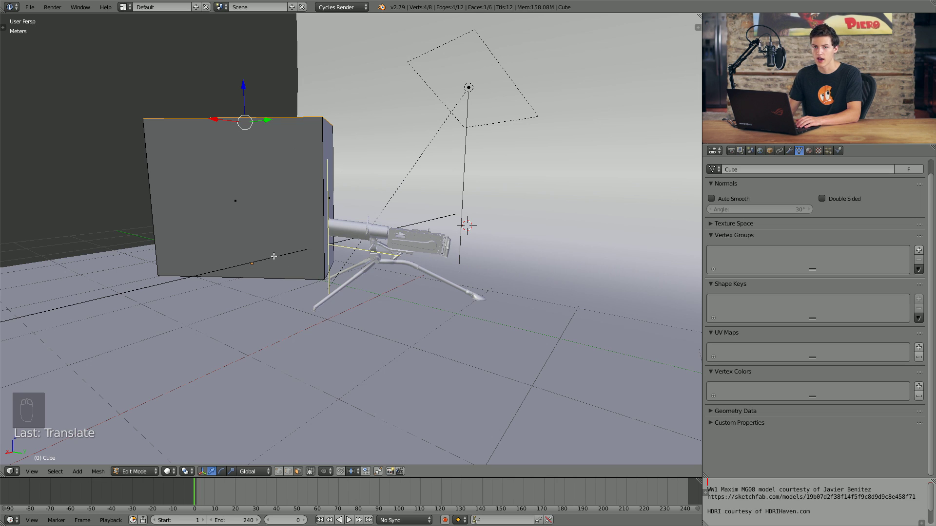
pyautogui.middleClick(339, 292)
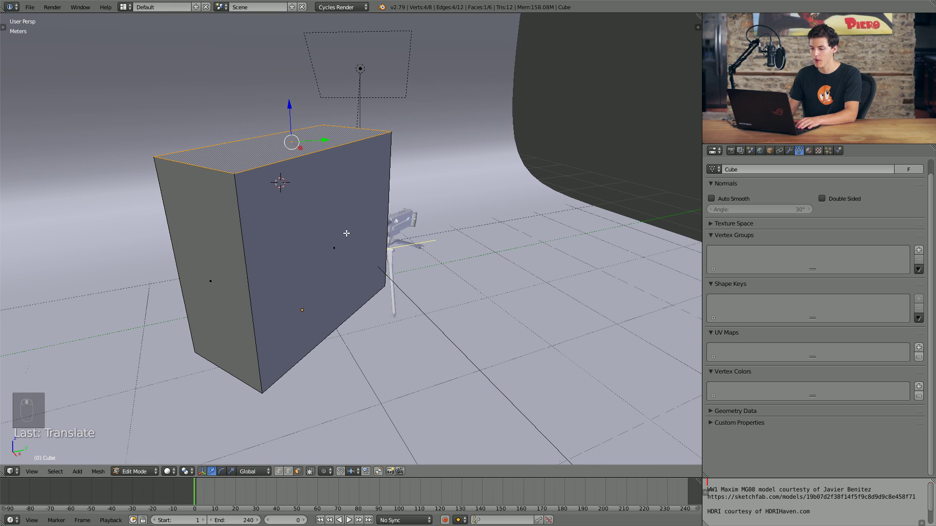
# Set the box's Maximum Draw Type to Wire and orbit to check the barrel shows through
pyautogui.press('Tab')
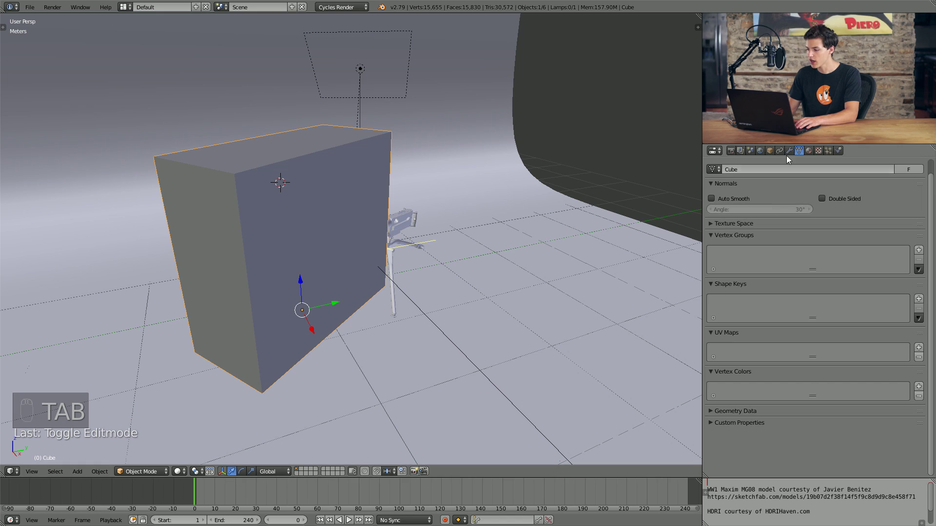
pyautogui.moveTo(773, 154); pyautogui.dragTo(483, 273)
pyautogui.moveTo(434, 266); pyautogui.dragTo(438, 273)
pyautogui.moveTo(438, 270); pyautogui.dragTo(387, 269)
pyautogui.moveTo(415, 261); pyautogui.dragTo(418, 273)
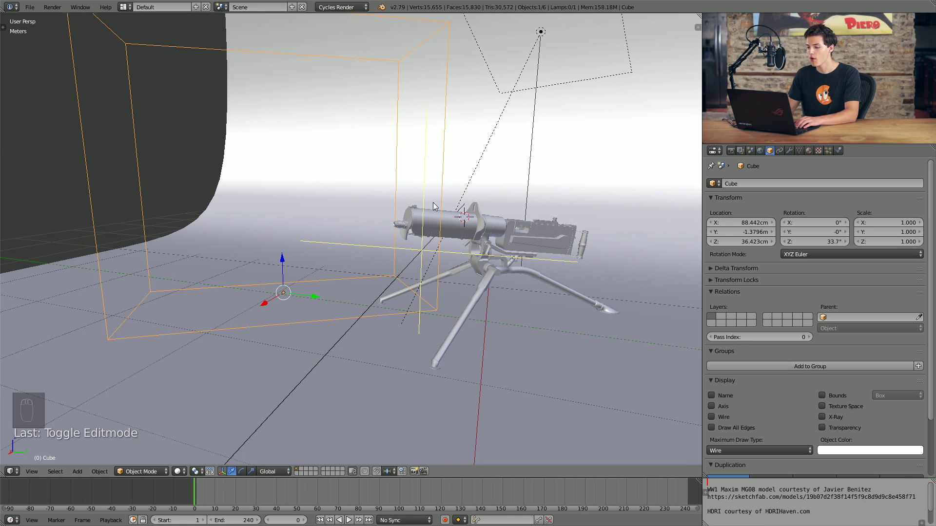
pyautogui.moveTo(375, 256); pyautogui.dragTo(440, 268)
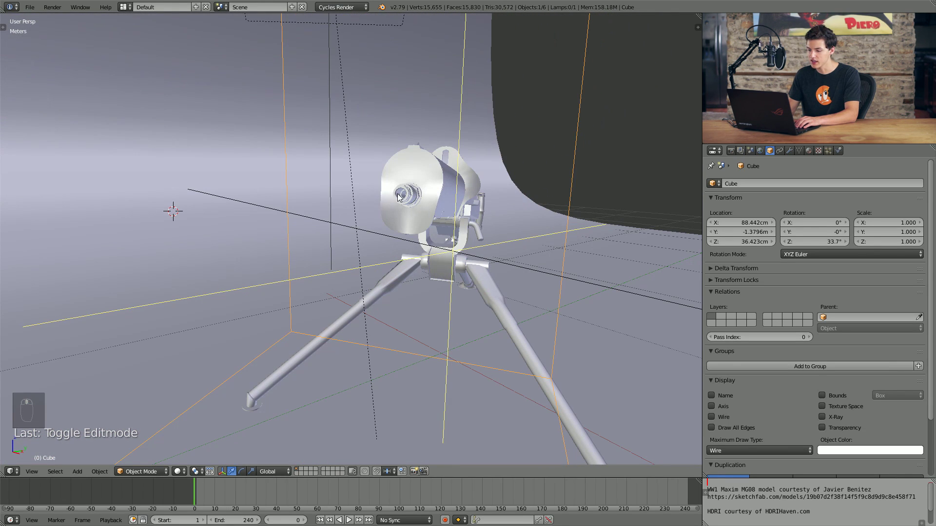
pyautogui.moveTo(420, 199); pyautogui.dragTo(438, 227)
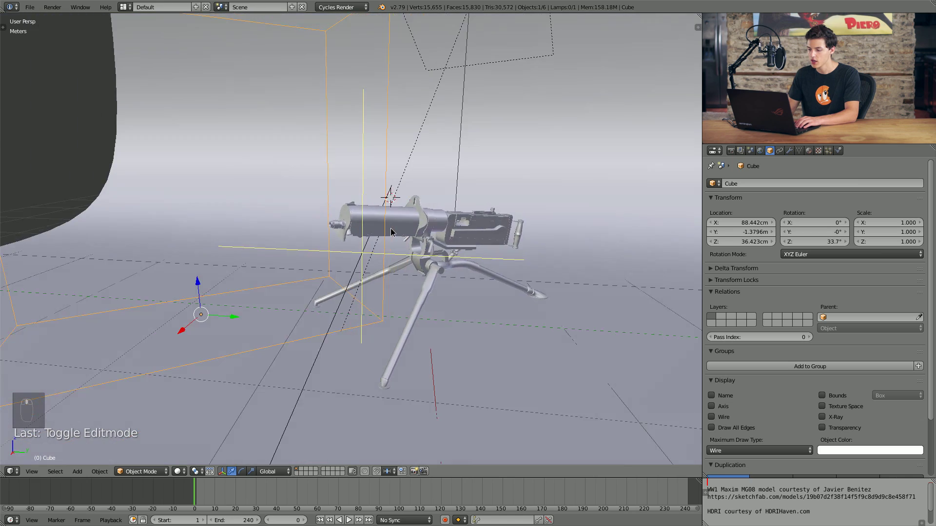
# Add a circle mesh and frame it in the view near the gun
pyautogui.press('shift+a')
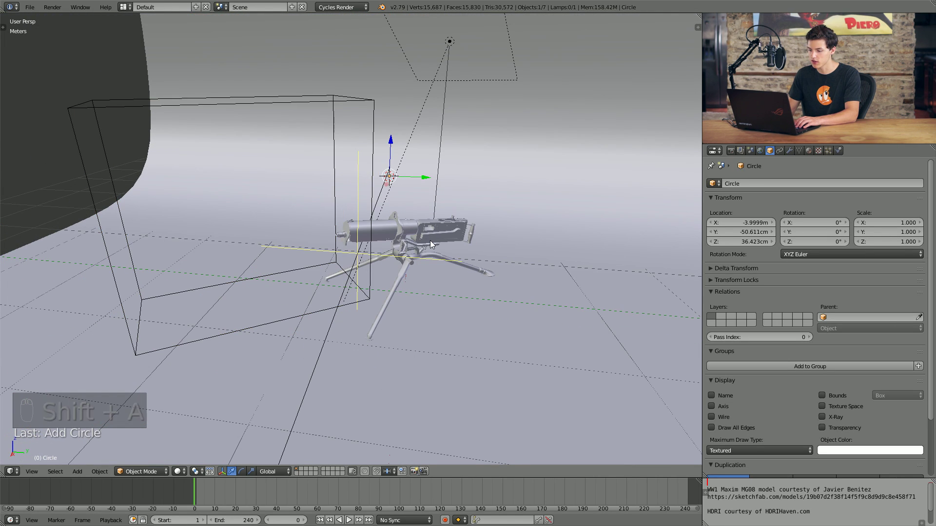
pyautogui.moveTo(412, 228); pyautogui.dragTo(426, 218)
pyautogui.moveTo(377, 220); pyautogui.dragTo(419, 216)
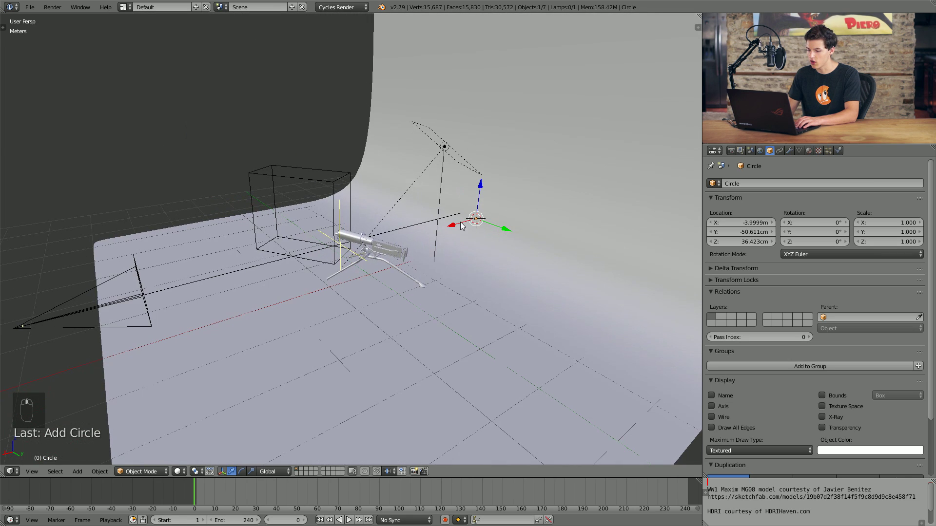
pyautogui.moveTo(456, 228); pyautogui.dragTo(365, 285)
pyautogui.moveTo(366, 285); pyautogui.dragTo(527, 300)
# Scale the circle down to about 0.038 and start lifting it along Z to barrel height
pyautogui.press('s')
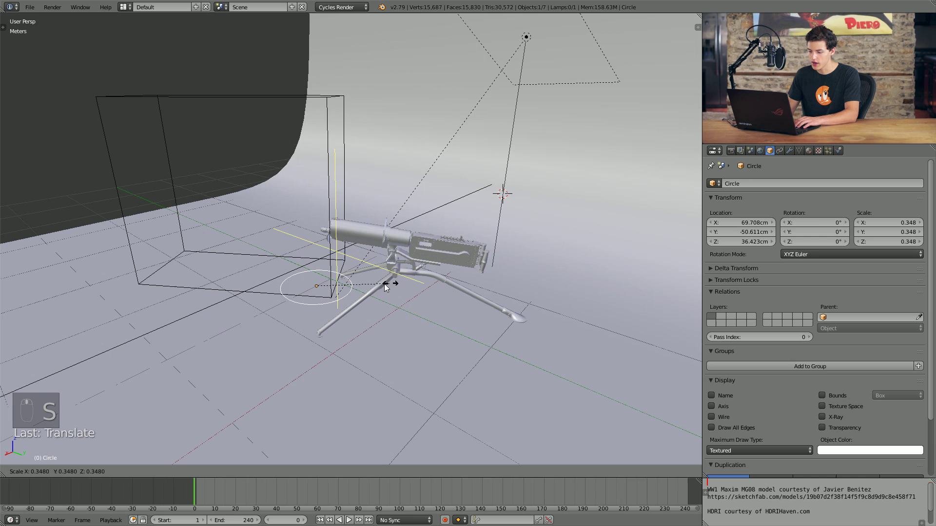
pyautogui.middleClick(393, 314)
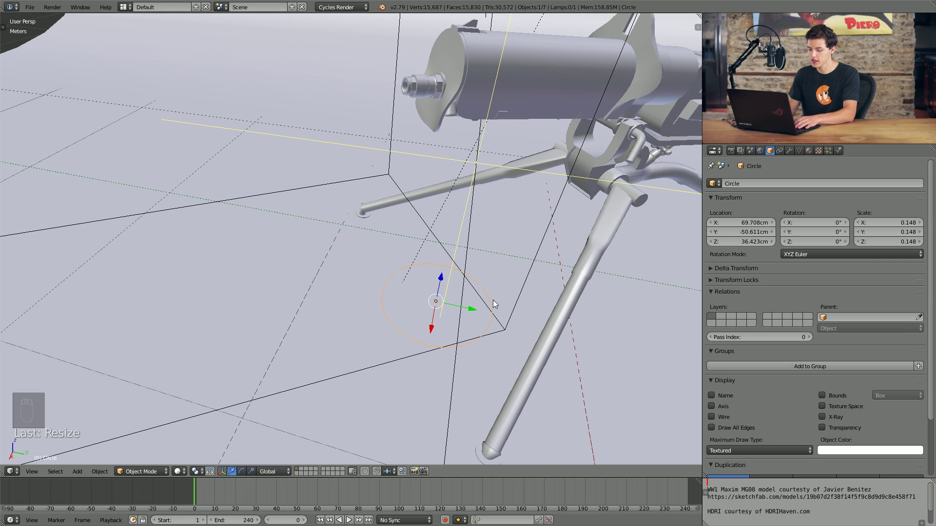
pyautogui.press('Tab')
pyautogui.press('f')
pyautogui.press('Tab')
pyautogui.press('s')
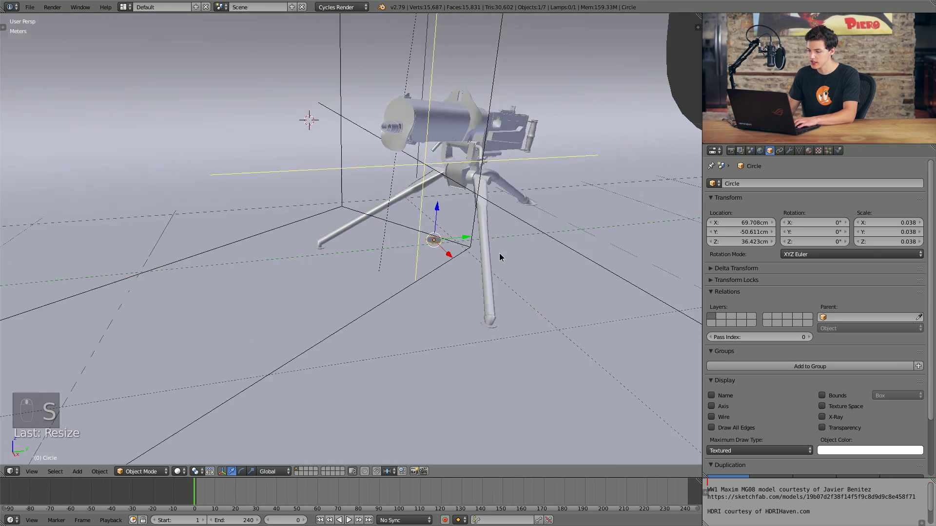
# Raise the circle to barrel height, slide it to the tip and rotate it to face along the barrel
pyautogui.moveTo(493, 172); pyautogui.dragTo(431, 186)
pyautogui.click(431, 185)
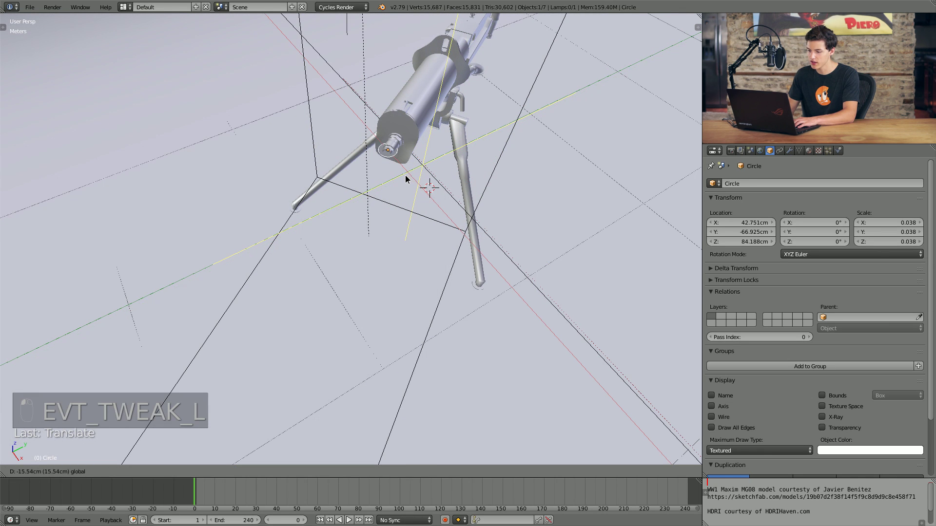
pyautogui.moveTo(410, 267); pyautogui.dragTo(367, 207)
pyautogui.press('r')
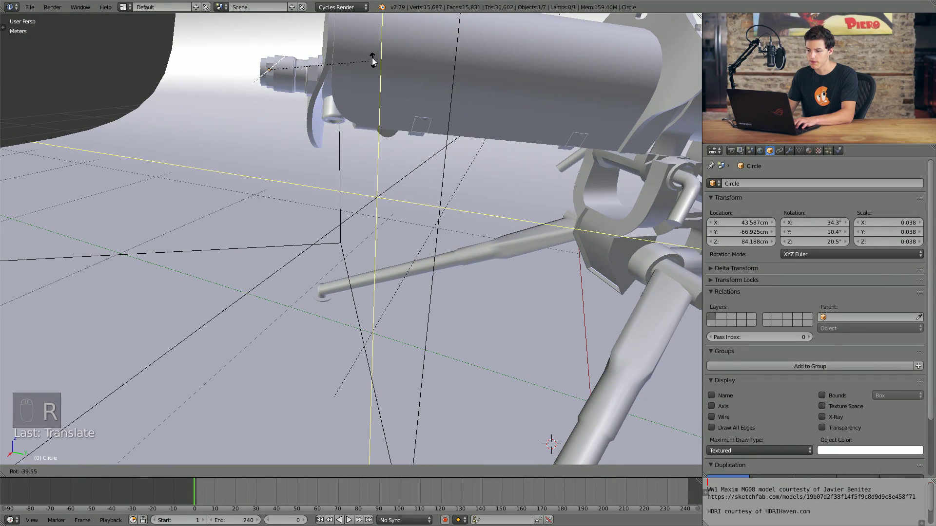
pyautogui.moveTo(332, 79); pyautogui.dragTo(493, 312)
pyautogui.press('r')
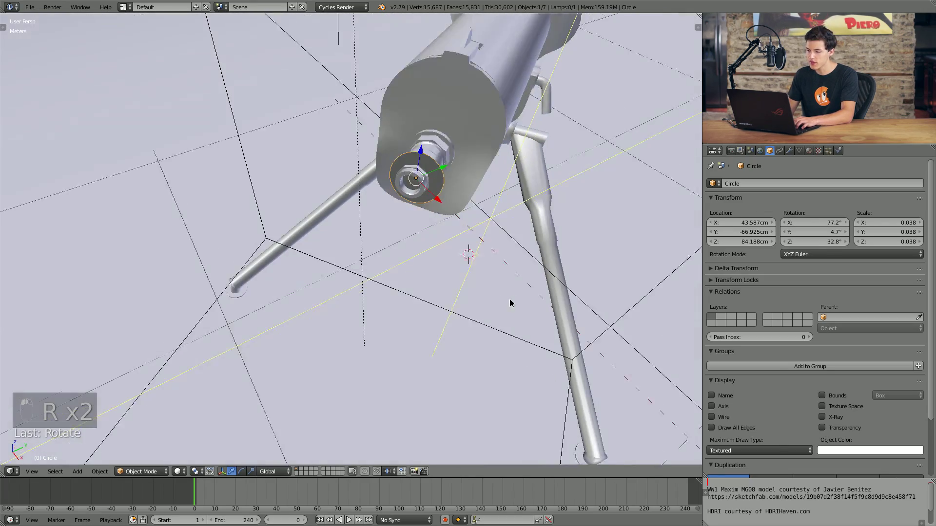
# Shrink the circle toward muzzle size and, from top view, slide it into the muzzle opening
pyautogui.press('s')
pyautogui.moveTo(477, 229); pyautogui.dragTo(480, 235)
pyautogui.press('KP_7')
pyautogui.press('KP_5')
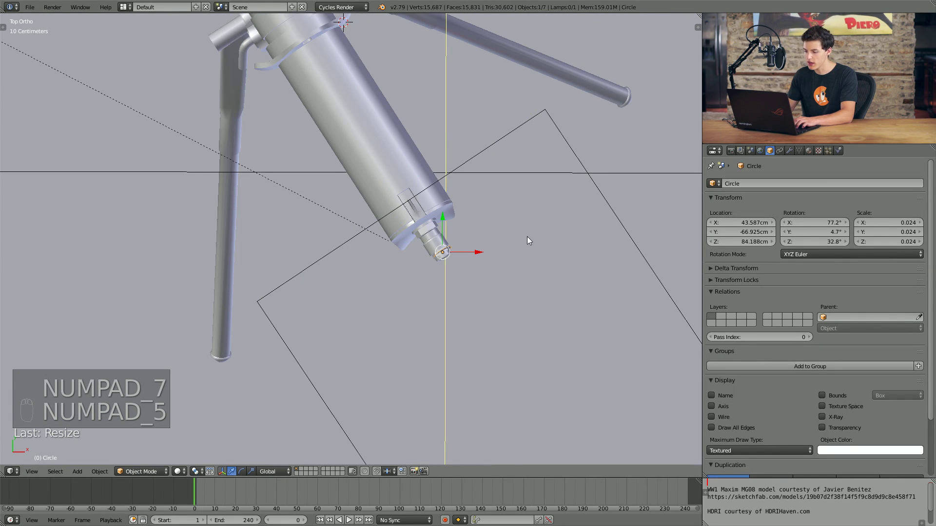
pyautogui.press('g')
pyautogui.press('s')
pyautogui.moveTo(519, 284); pyautogui.dragTo(474, 326)
pyautogui.press('KP_5')
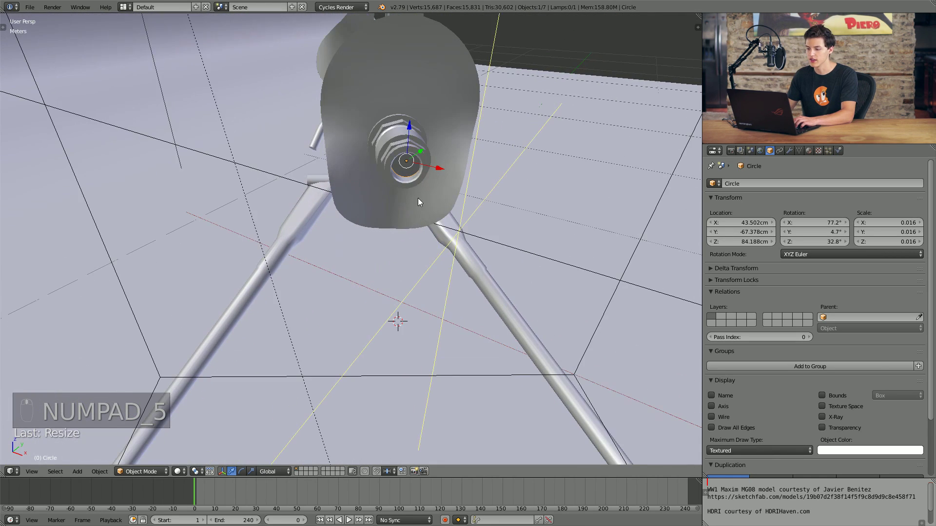
# Nudge the circle into the bore and scale it to about 0.012 to fit the opening
pyautogui.press('g')
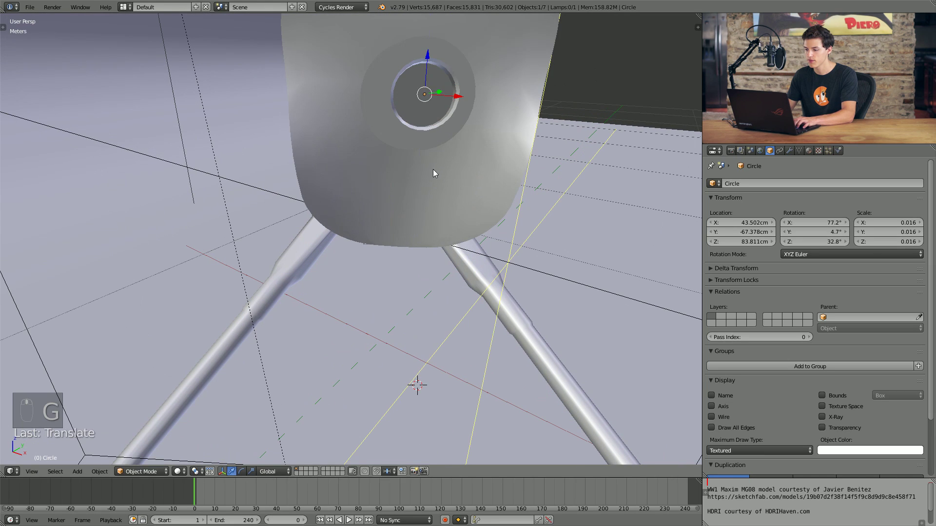
pyautogui.press('s')
pyautogui.press('g')
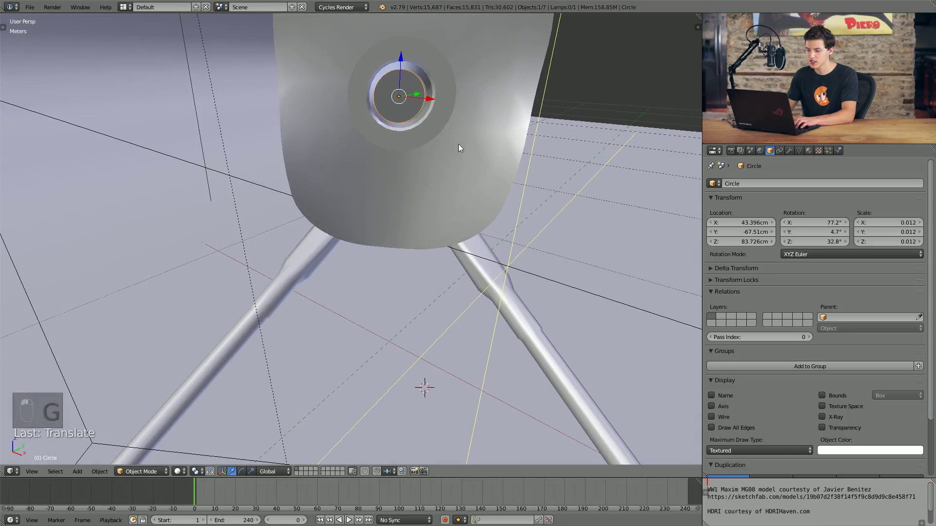
pyautogui.press('g')
# In wireframe view, rotate the circle around global Z so it sits squarely in the bore
pyautogui.middleClick(396, 120)
pyautogui.press('z')
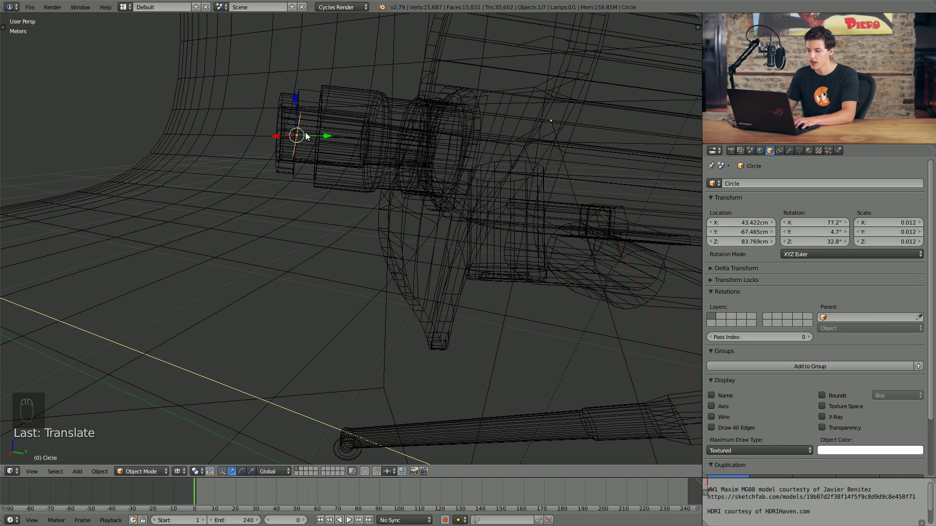
pyautogui.press('r')
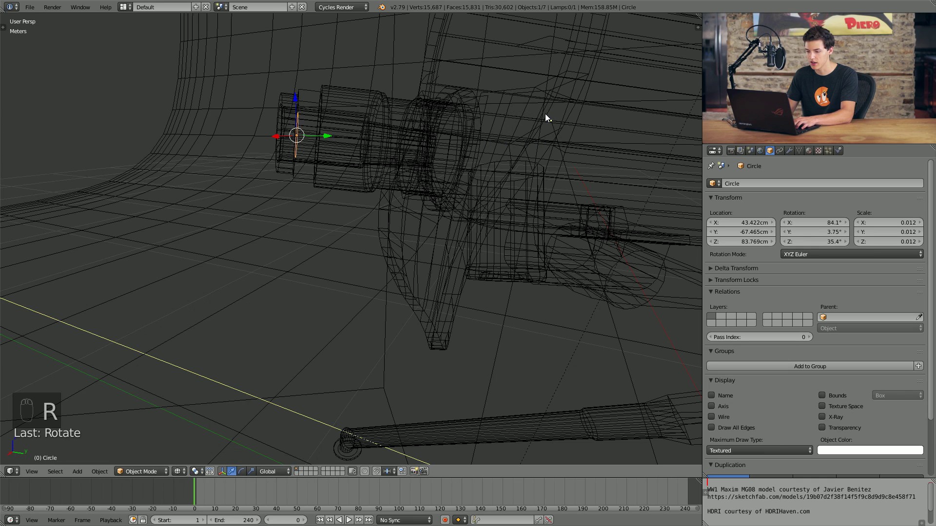
pyautogui.press('r')
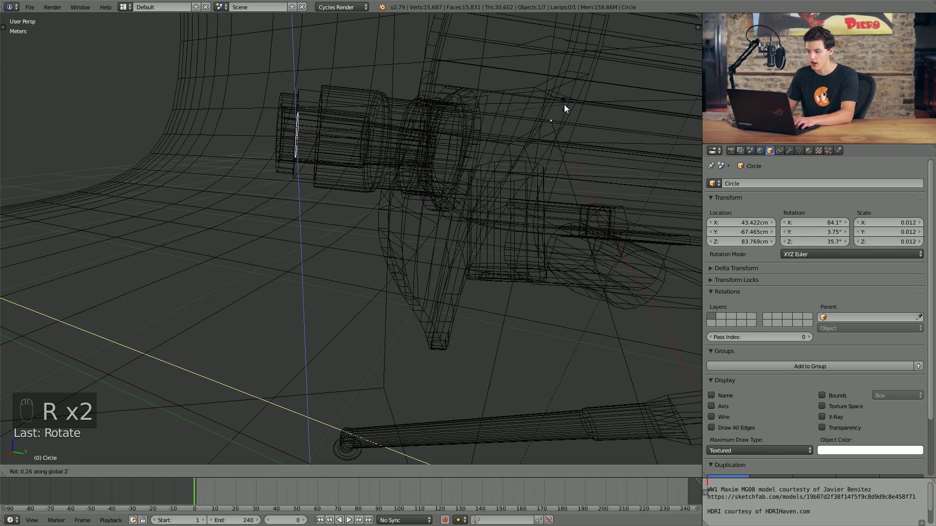
pyautogui.press('r')
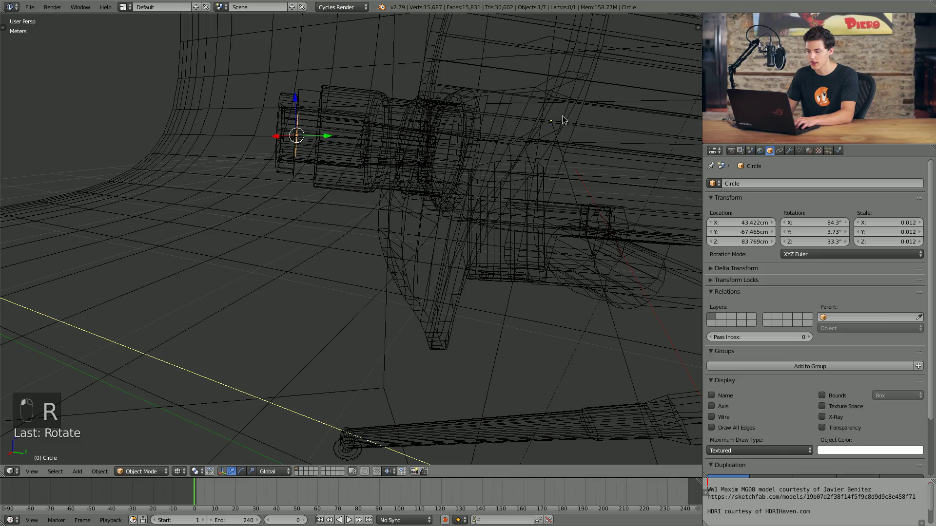
# Scale the circle to 0.011, check it in the muzzle and return to solid shading
pyautogui.press('Tab')
pyautogui.press('z')
pyautogui.middleClick(520, 169)
pyautogui.middleClick(496, 198)
pyautogui.press('s')
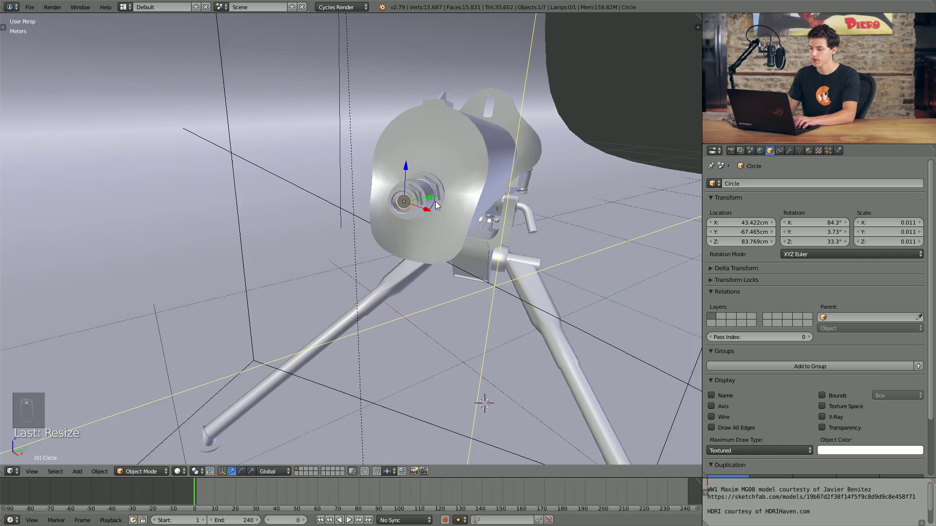
# Frame the Domain box and gun to show its available physics types
pyautogui.moveTo(748, 186); pyautogui.dragTo(736, 190)
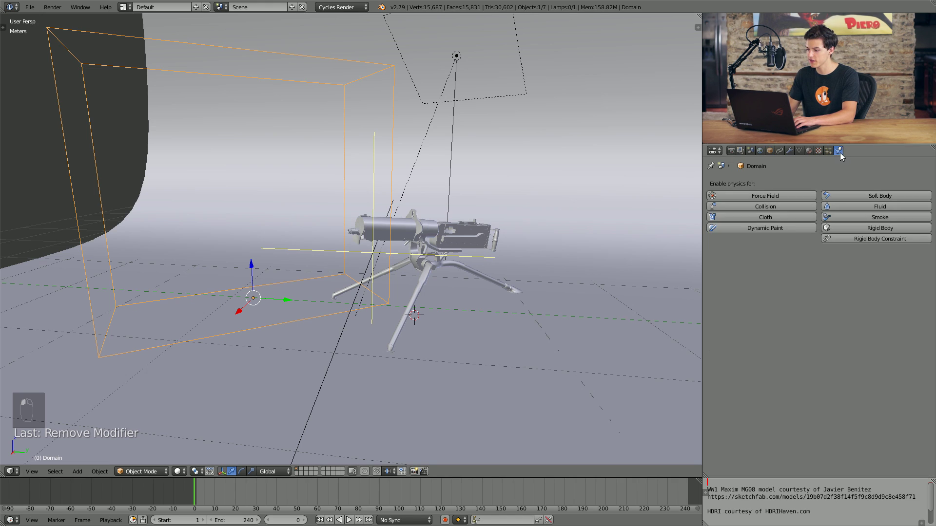
# Move the view in close on the muzzle circle that will become the smoke Flow emitter
pyautogui.moveTo(839, 218); pyautogui.dragTo(360, 239)
pyautogui.middleClick(359, 238)
pyautogui.middleClick(410, 255)
pyautogui.moveTo(442, 194); pyautogui.dragTo(857, 218)
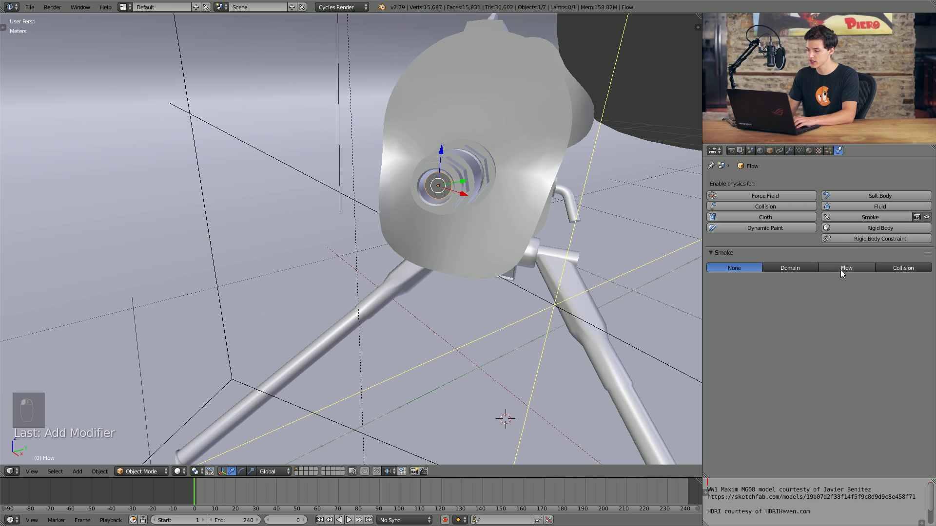
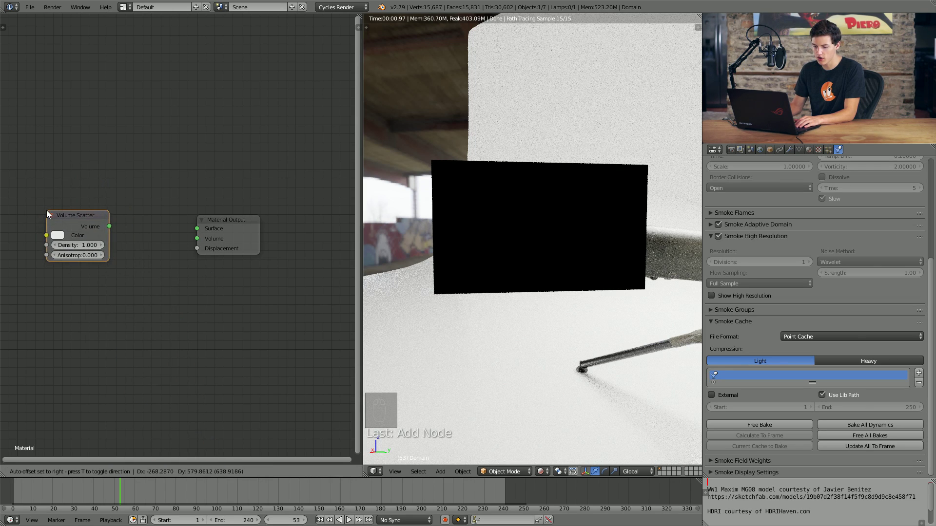
# Add an Add Shader node and place it between the volume shaders and the output
pyautogui.press('shift+a')
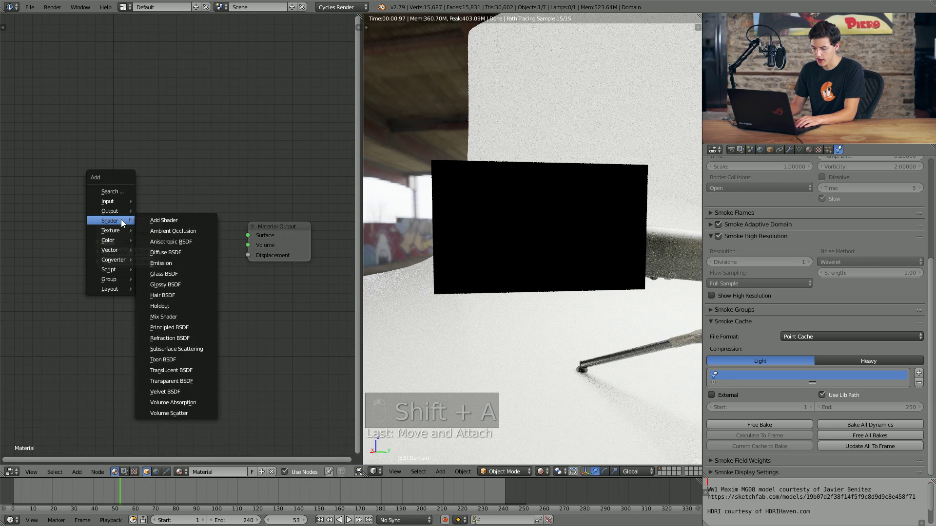
pyautogui.press('shift+Tab')
pyautogui.press('g')
pyautogui.press('g')
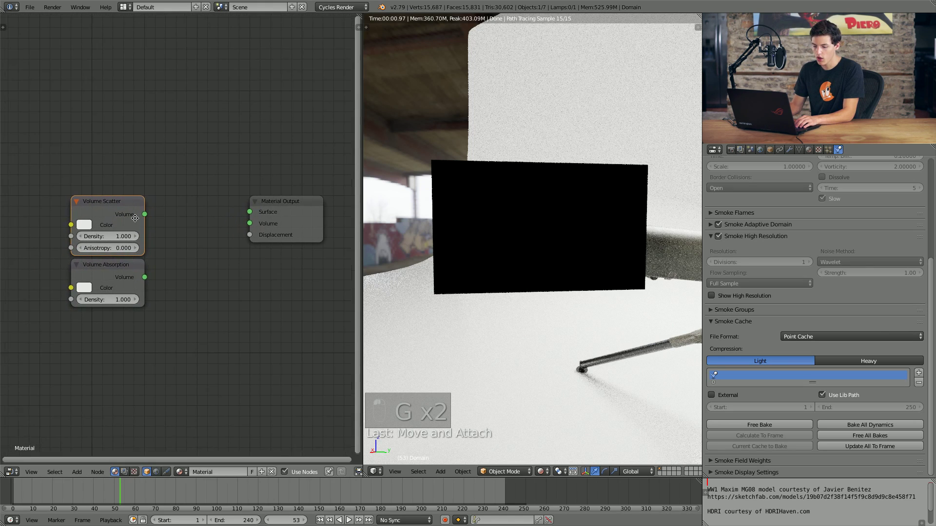
pyautogui.press('shift+a')
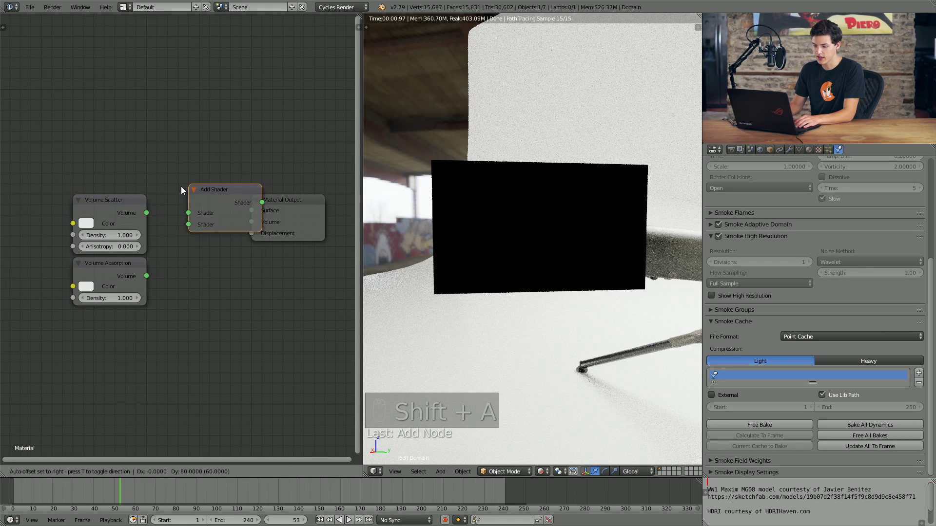
pyautogui.click(169, 226)
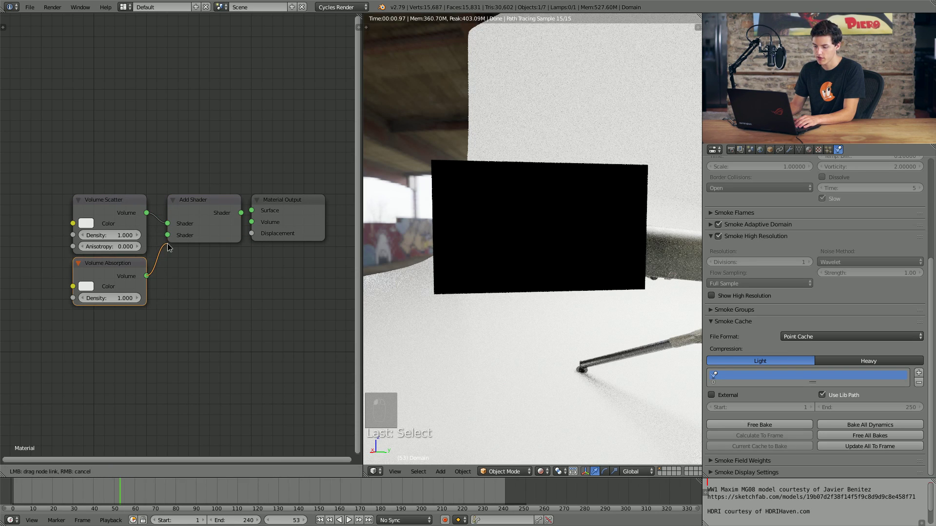
# Connect Volume Scatter and Absorption through Add Shader into the Material Output Volume socket
pyautogui.click(171, 235)
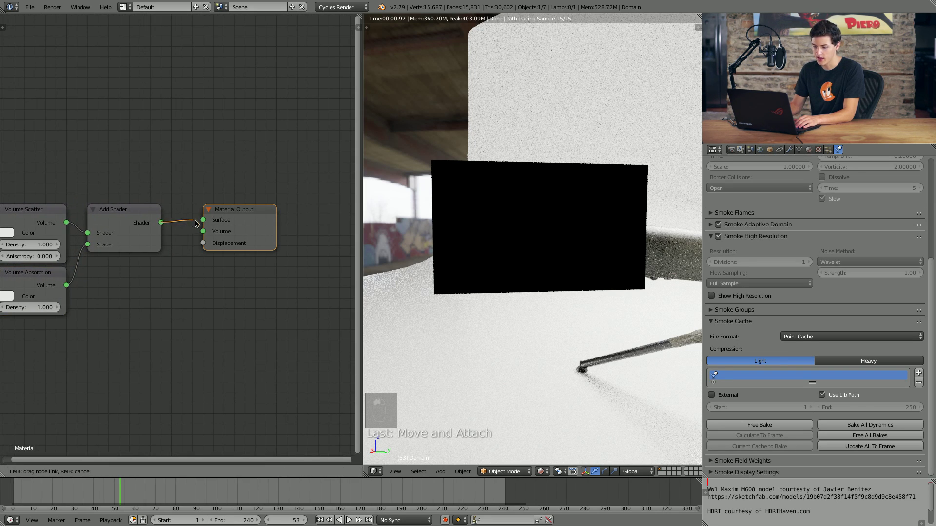
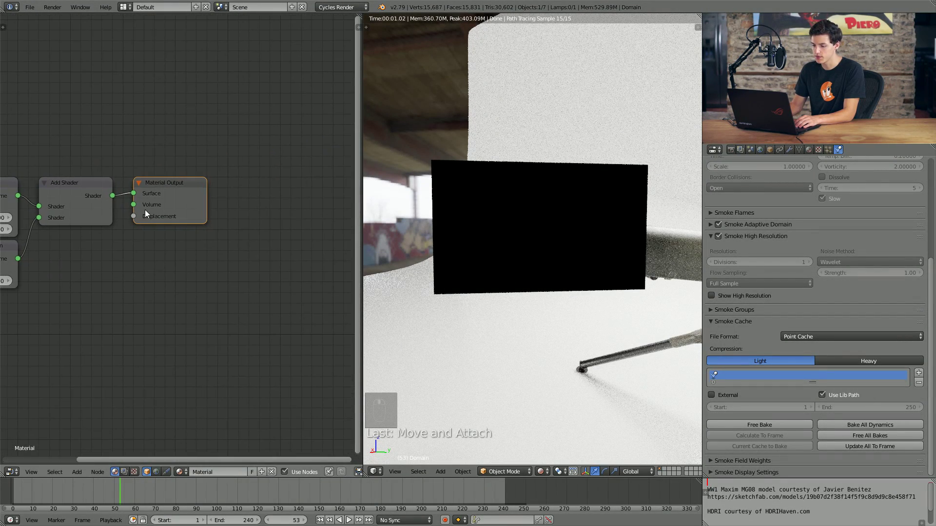
pyautogui.moveTo(137, 197); pyautogui.dragTo(136, 207)
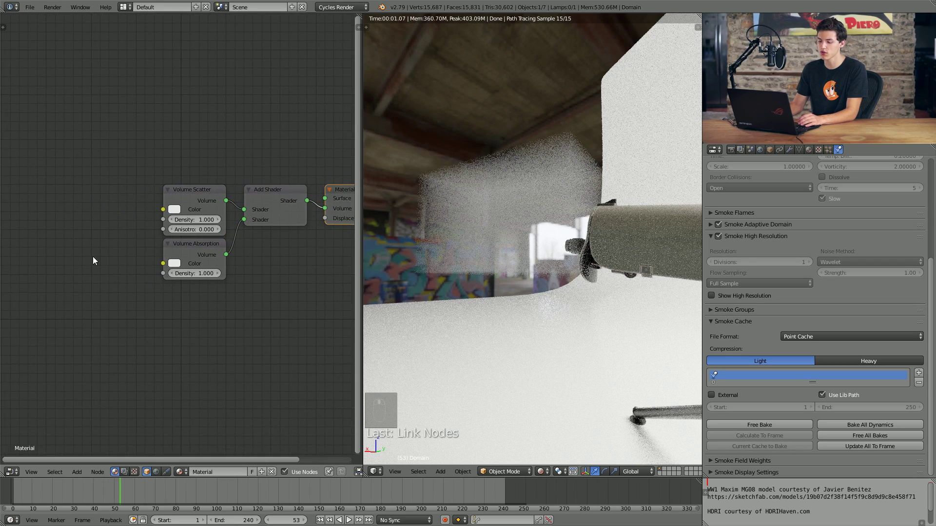
# Add an Attribute node named density and feed its Fac into both volume shaders' Density inputs
pyautogui.press('shift+a')
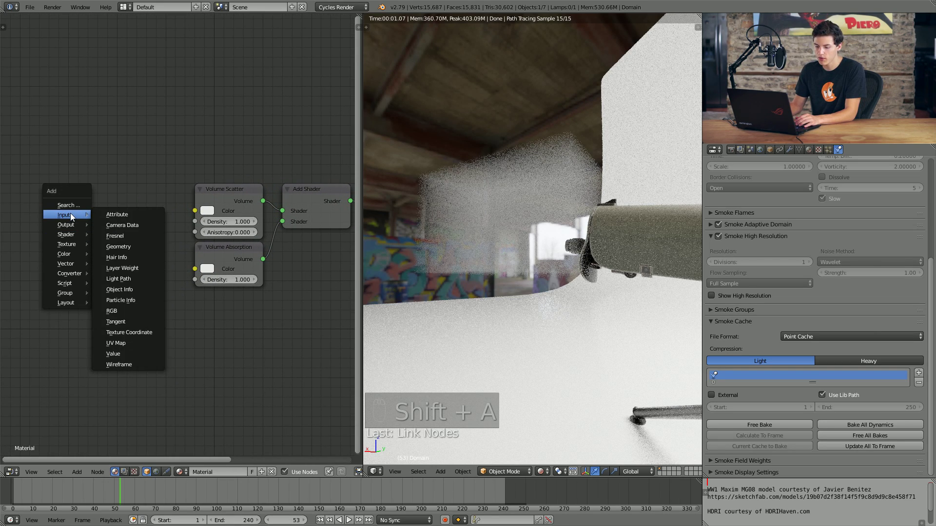
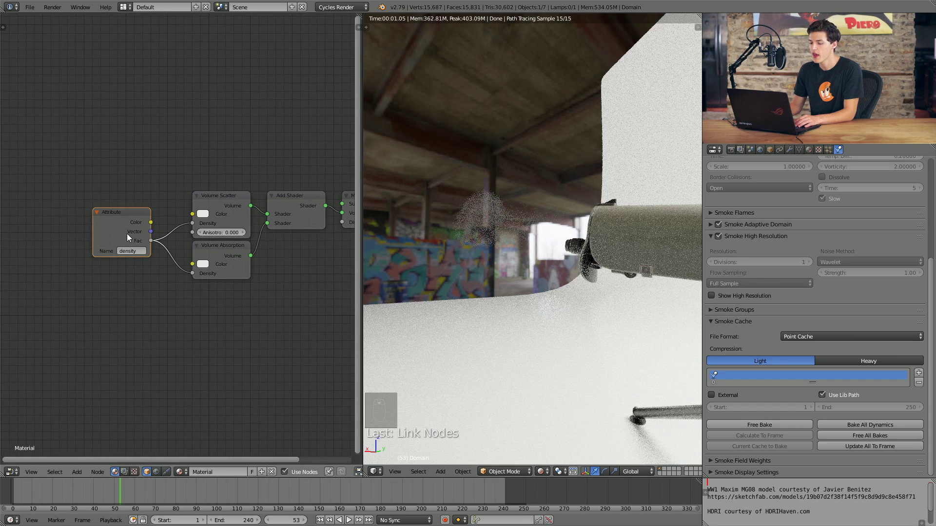
pyautogui.moveTo(555, 208); pyautogui.dragTo(553, 187)
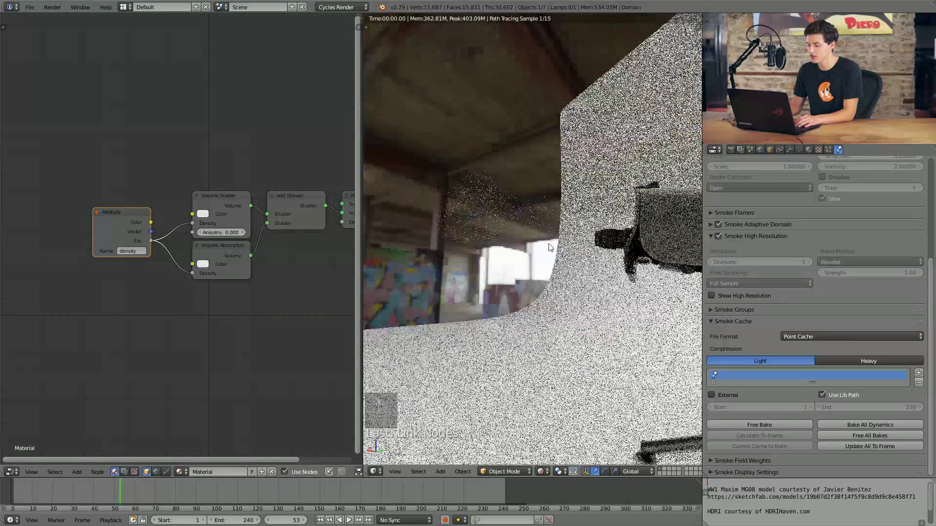
pyautogui.middleClick(551, 245)
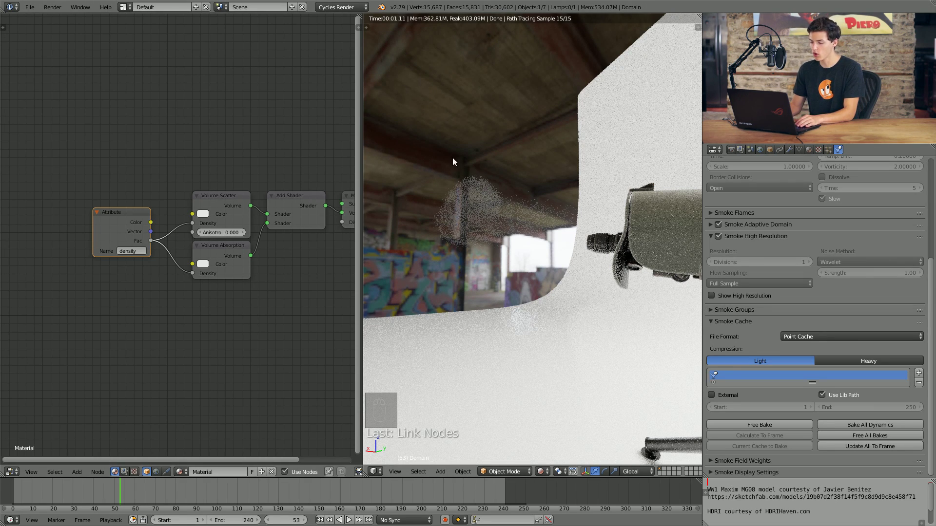
pyautogui.moveTo(129, 229); pyautogui.dragTo(160, 234)
# Insert a Math Multiply node on the density links, initially at 100, and inspect the puff
pyautogui.press('shift+a')
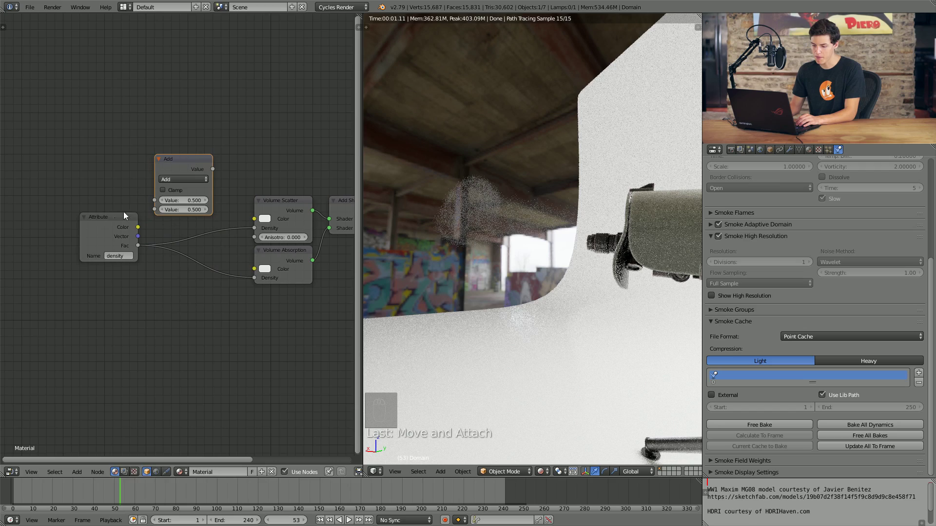
pyautogui.moveTo(91, 236); pyautogui.dragTo(152, 201)
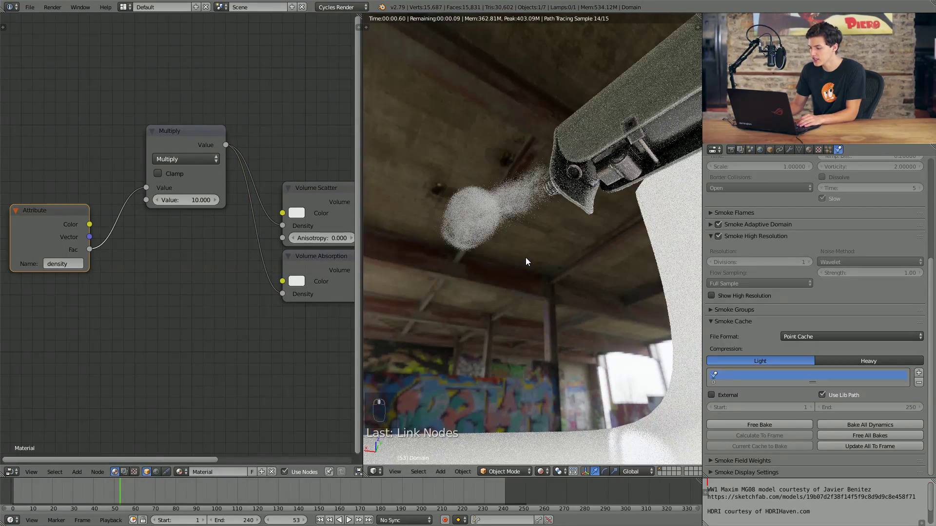
pyautogui.middleClick(558, 226)
pyautogui.moveTo(518, 227); pyautogui.dragTo(613, 292)
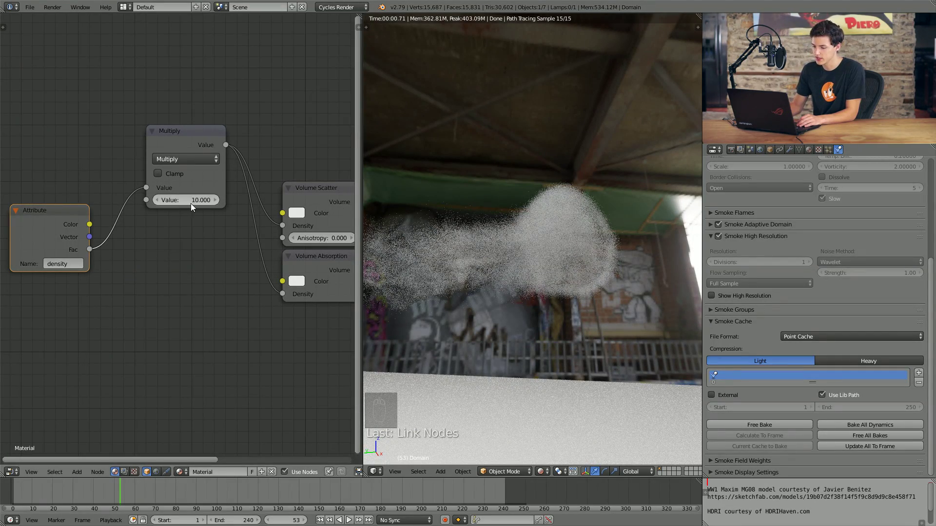
pyautogui.press('KP_0')
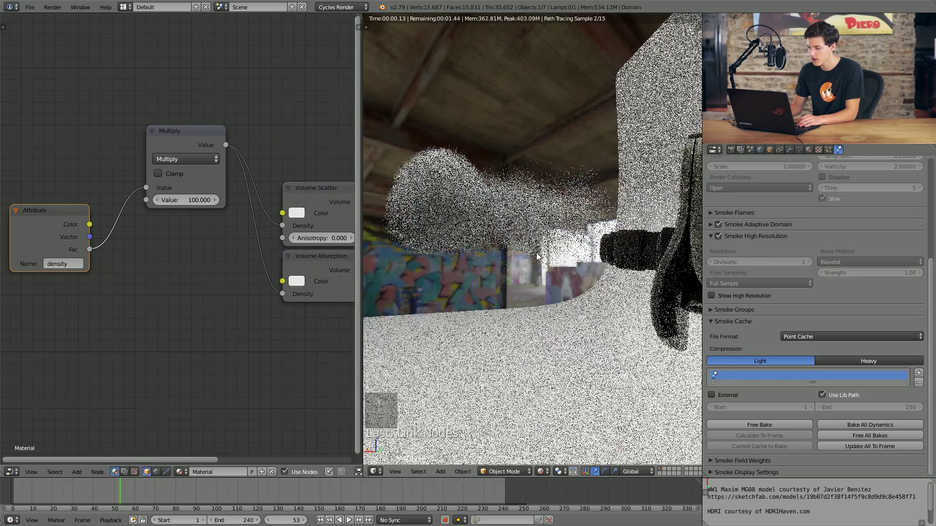
# Reduce the density multiplier to 75 for a thick but softer smoke puff
pyautogui.moveTo(71, 203); pyautogui.dragTo(204, 207)
pyautogui.click(205, 207)
pyautogui.click(452, 244)
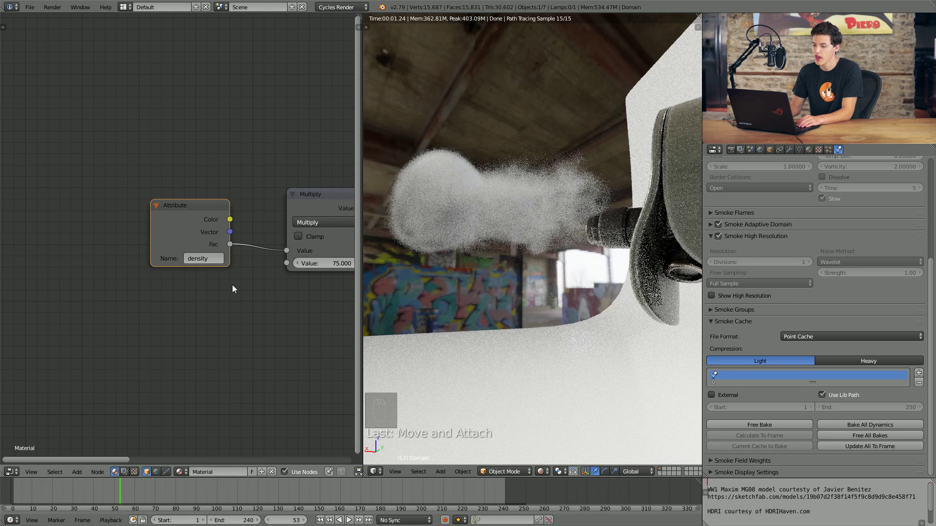
# Duplicate the math node between Attribute and Multiply and switch the copy to Power
pyautogui.moveTo(187, 233); pyautogui.dragTo(293, 214)
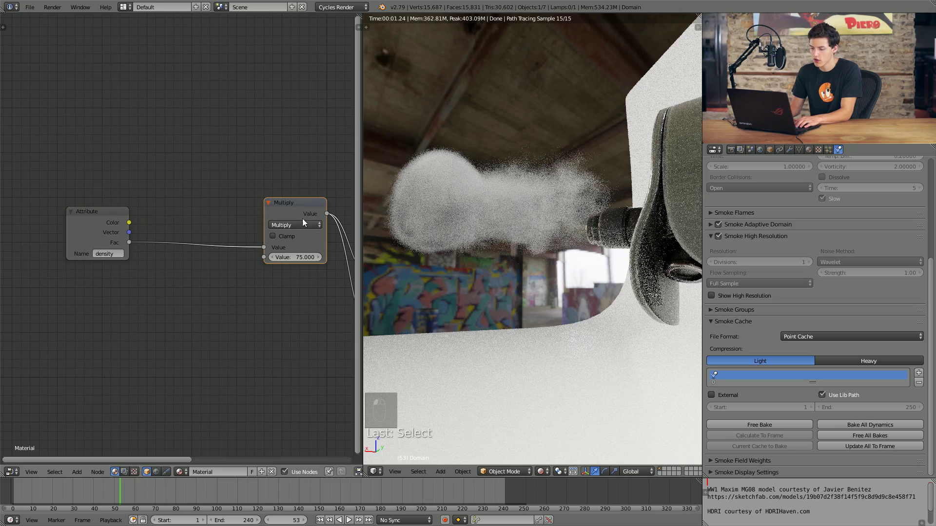
pyautogui.press('shift+d')
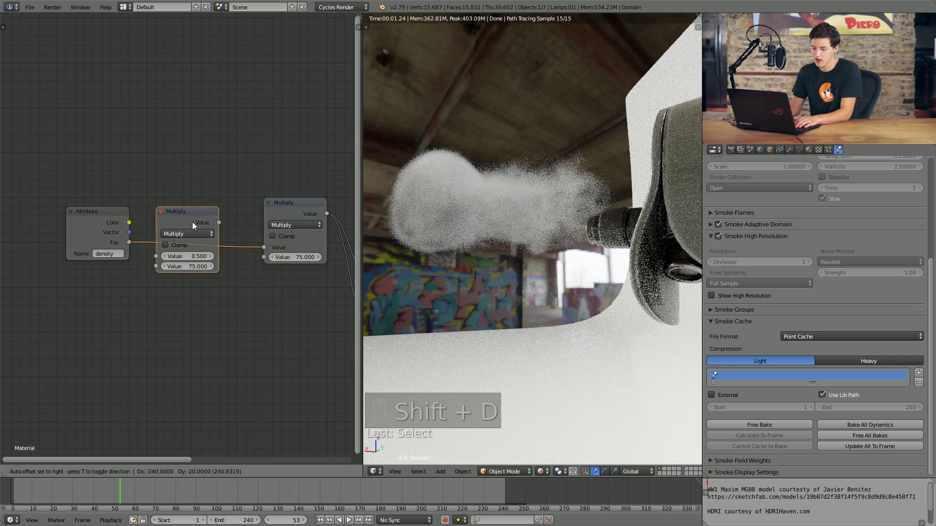
pyautogui.click(94, 237)
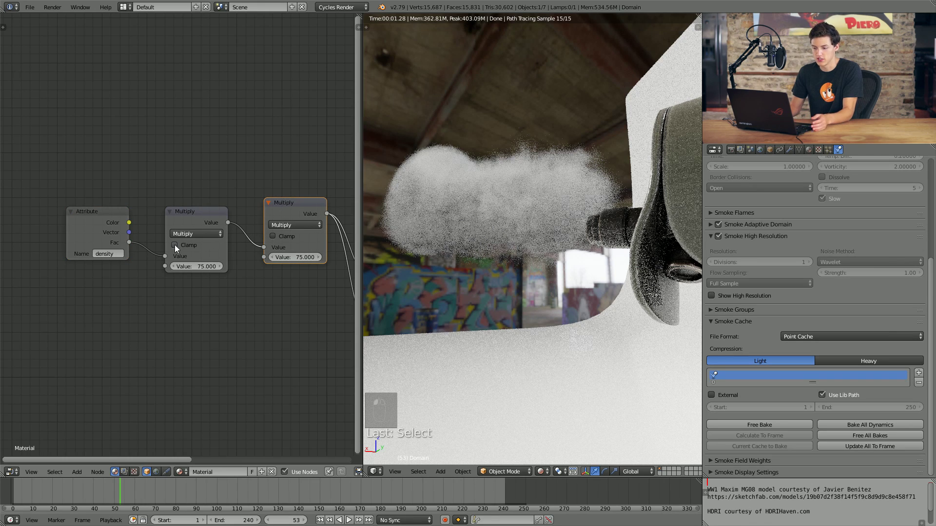
pyautogui.moveTo(233, 244); pyautogui.dragTo(119, 252)
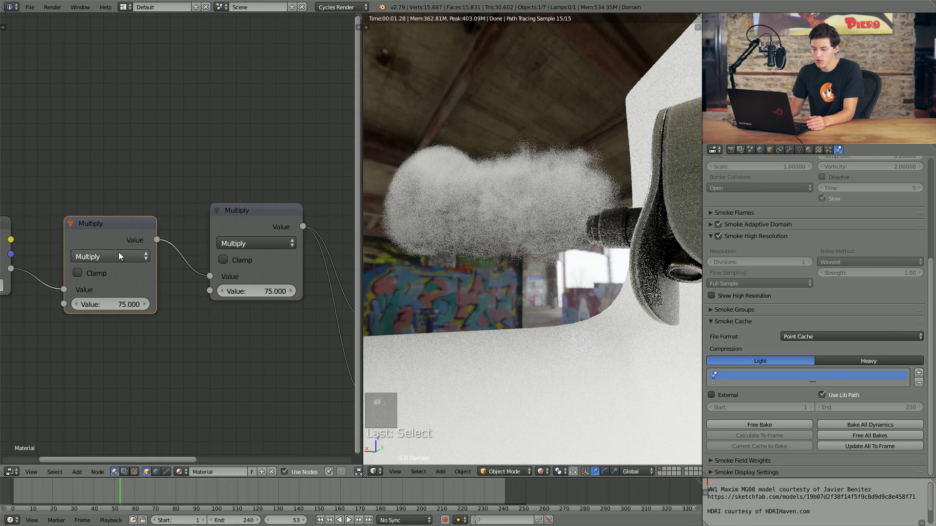
pyautogui.click(103, 425)
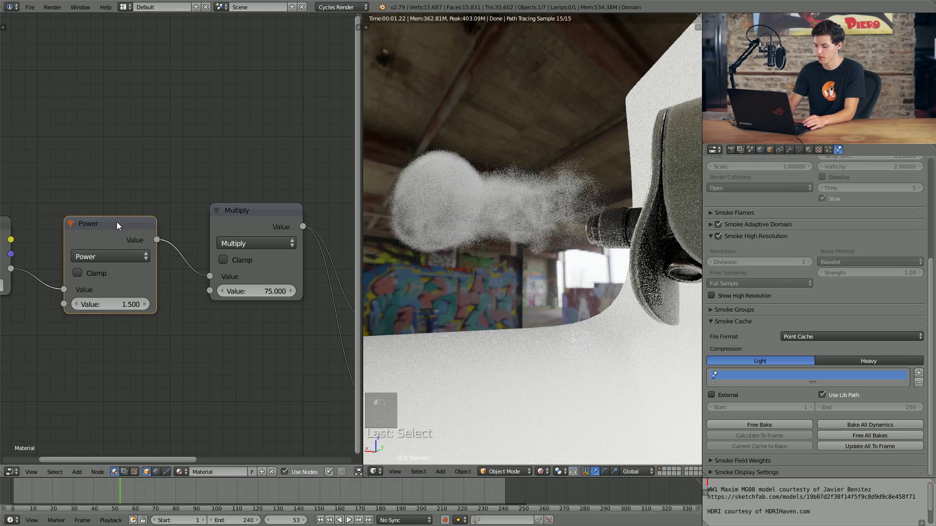
# Toggle the Power node to compare, then set Power to 1.75 and Multiply to 90
pyautogui.press('m')
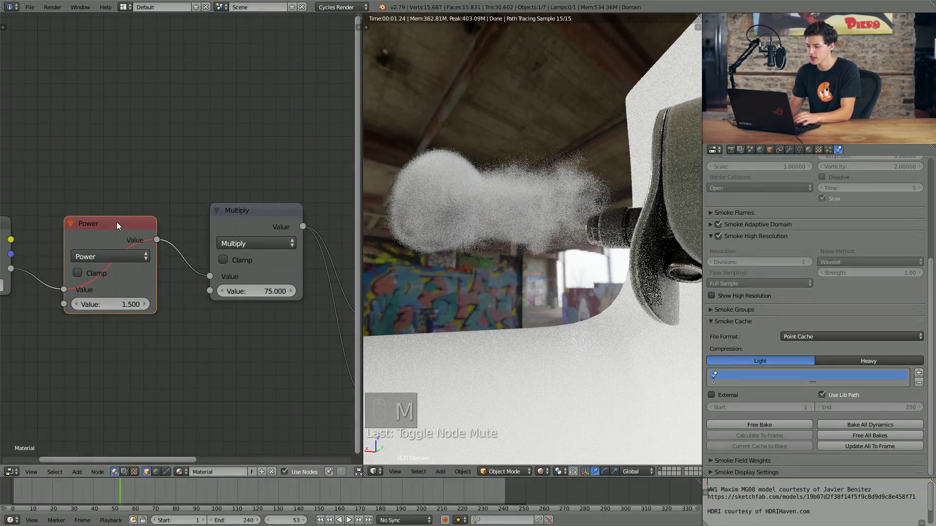
pyautogui.press('m')
pyautogui.press('m')
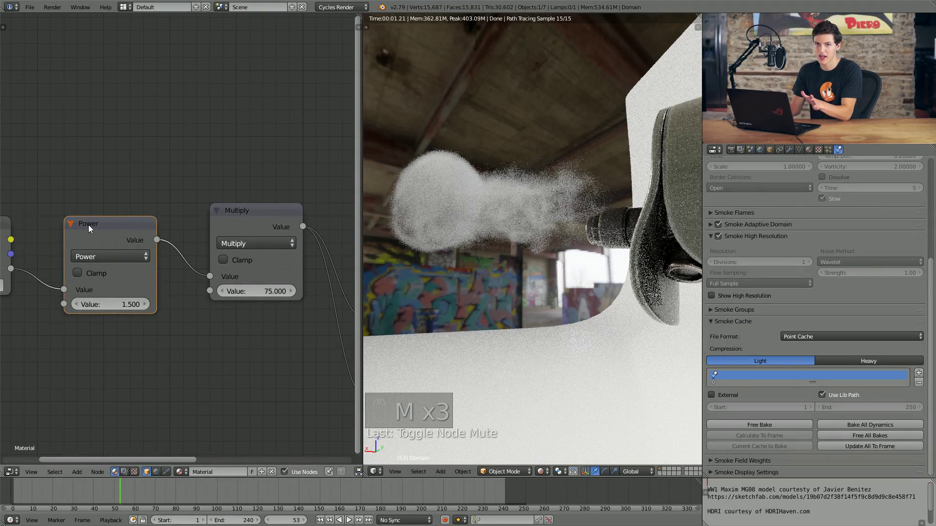
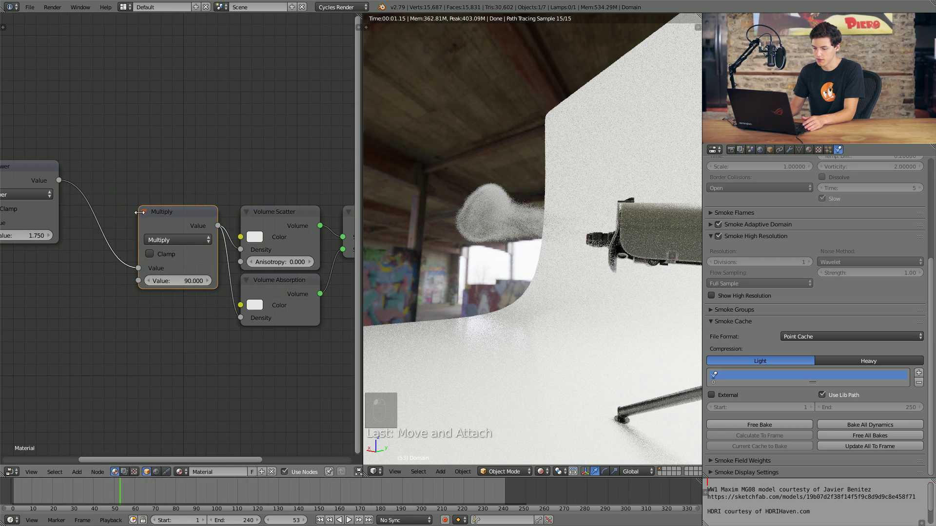
pyautogui.moveTo(111, 173); pyautogui.dragTo(141, 203)
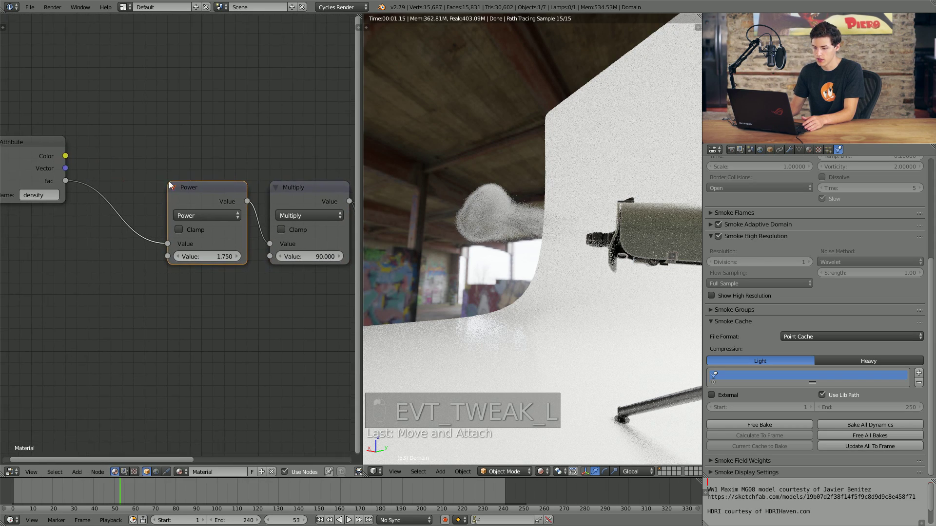
pyautogui.click(48, 177)
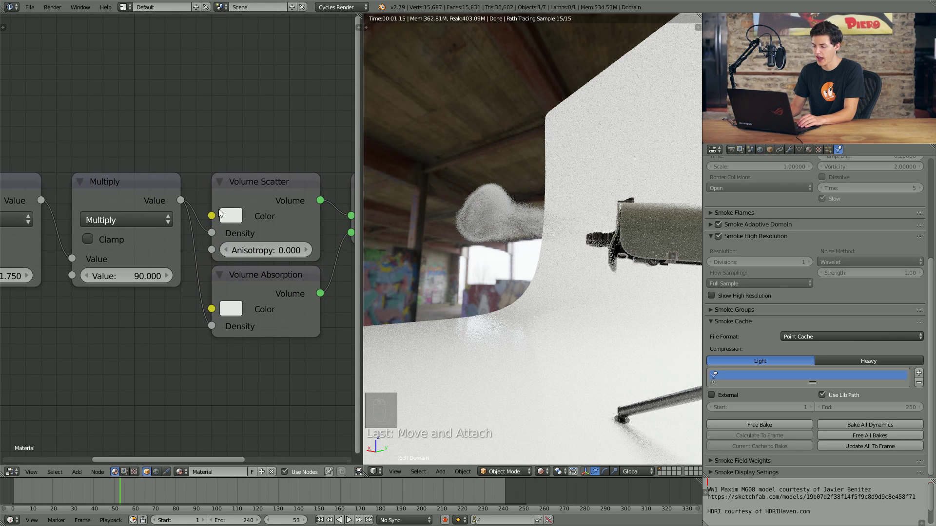
# Expose the Volume Scatter and Absorption nodes and view the scene through the camera
pyautogui.moveTo(257, 233); pyautogui.dragTo(599, 228)
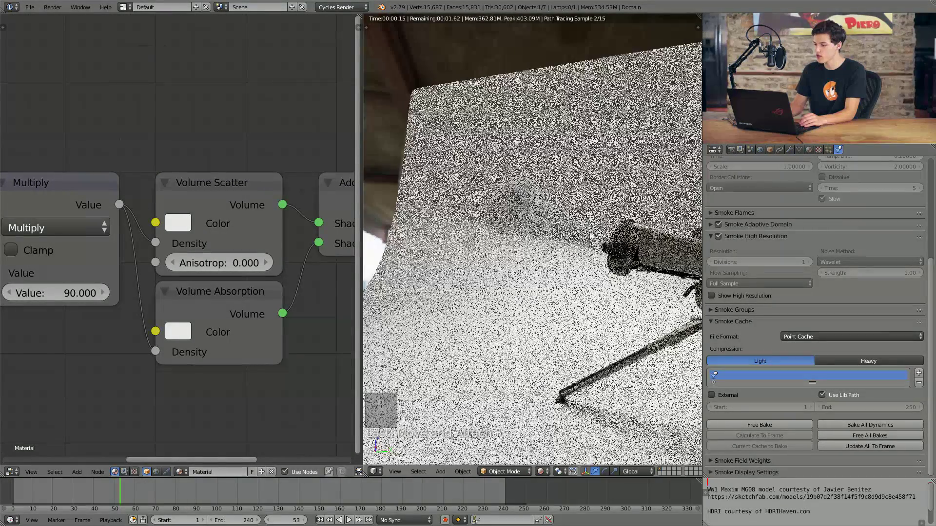
pyautogui.press('KP_0')
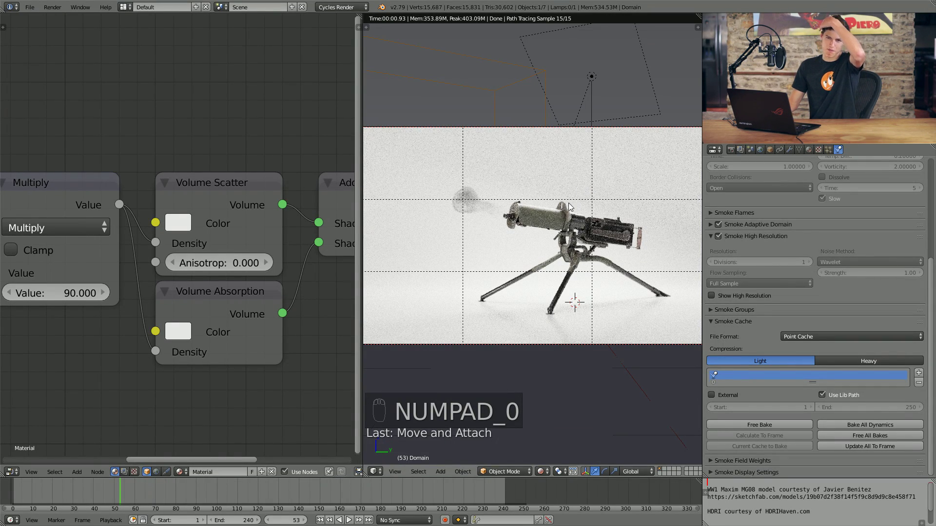
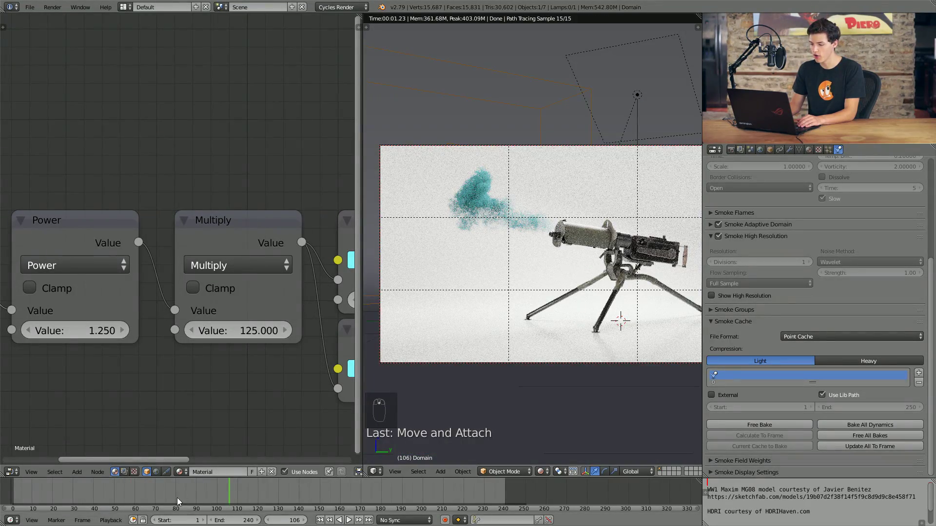
# Set the density multiplier to 100 and preview the cyan puff from the camera at frame 160
pyautogui.moveTo(54, 488); pyautogui.dragTo(259, 456)
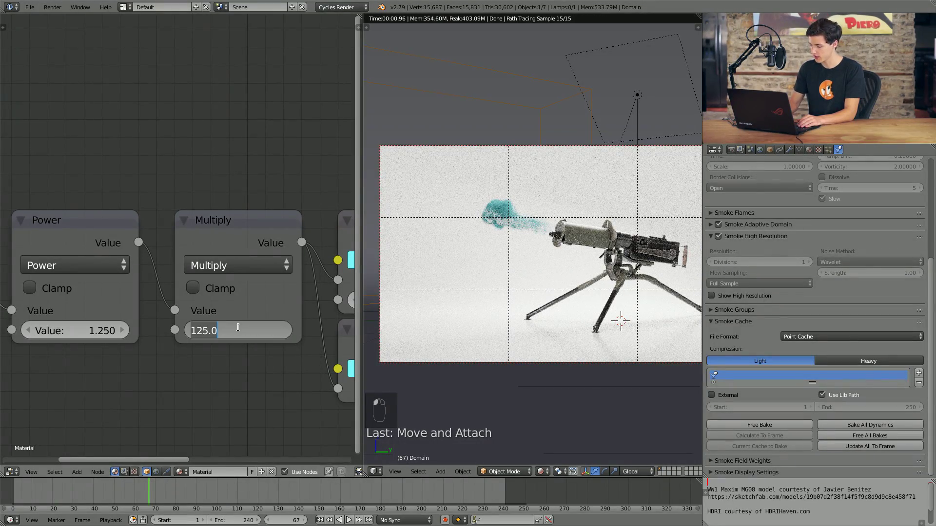
pyautogui.press('KP_0')
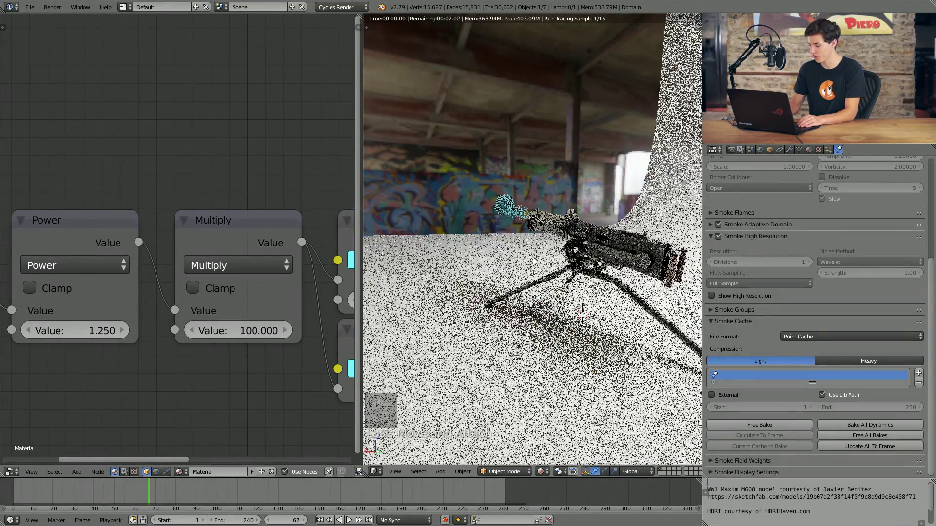
pyautogui.press('KP_0')
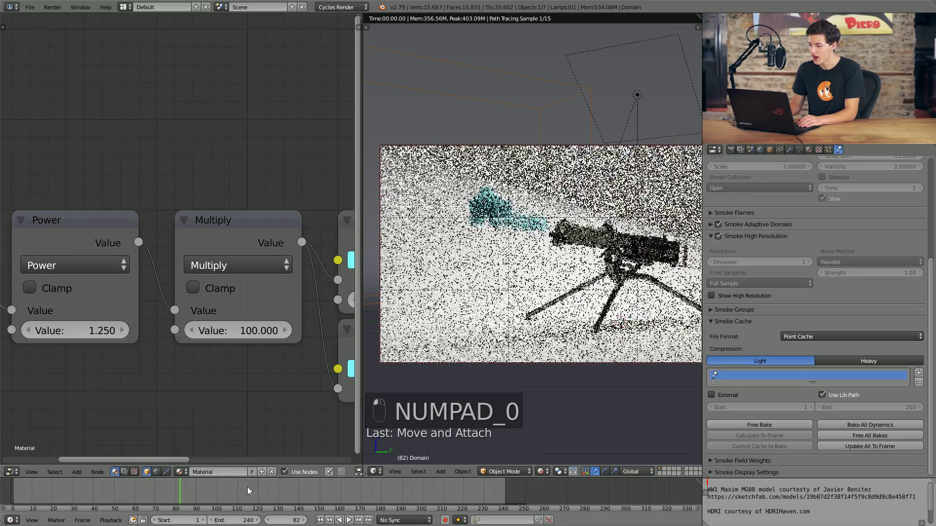
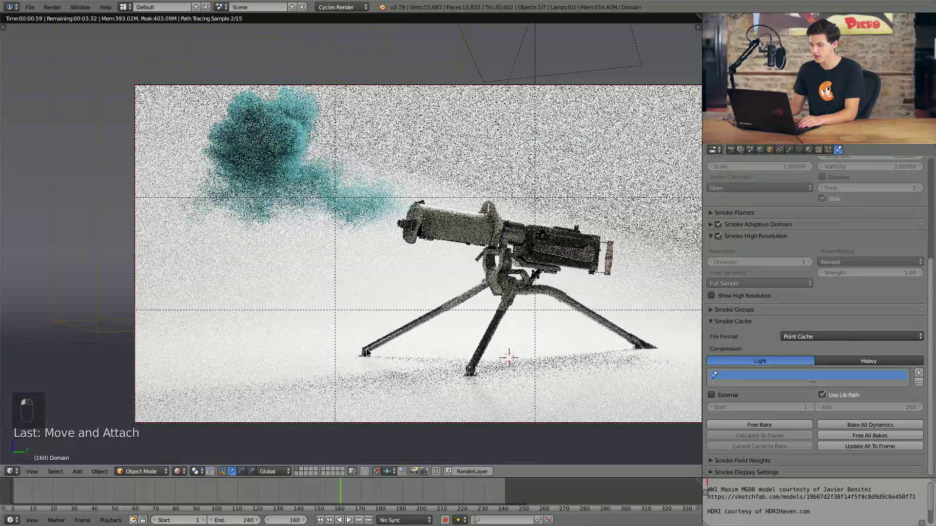
# Select the Real Camera in solid view and rotate it slightly about the global Z axis
pyautogui.moveTo(353, 379); pyautogui.dragTo(365, 493)
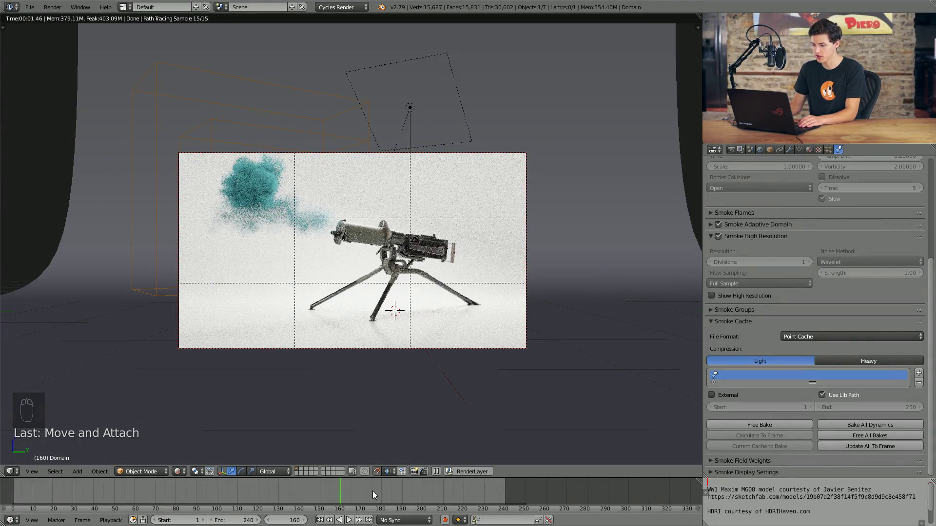
pyautogui.moveTo(409, 489); pyautogui.dragTo(207, 208)
pyautogui.press('shift+z')
pyautogui.moveTo(461, 156); pyautogui.dragTo(506, 165)
pyautogui.press('r')
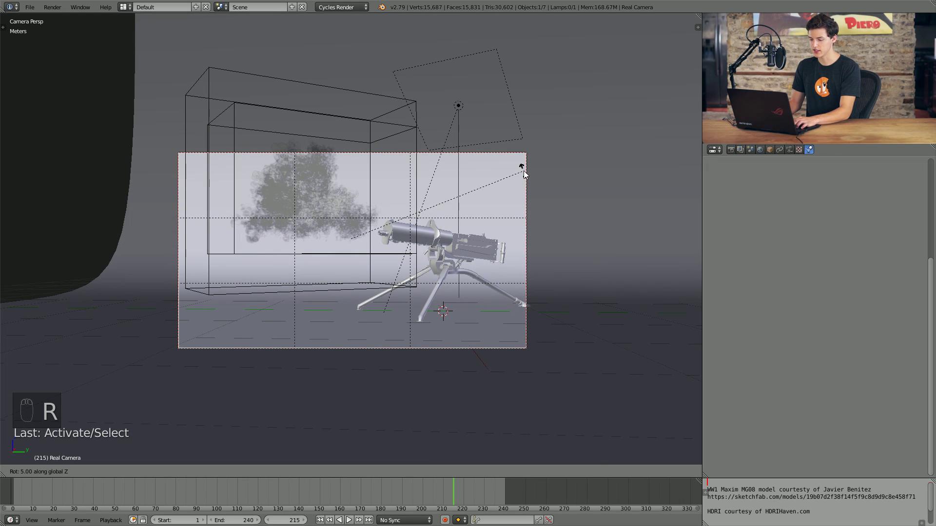
pyautogui.press('Tab')
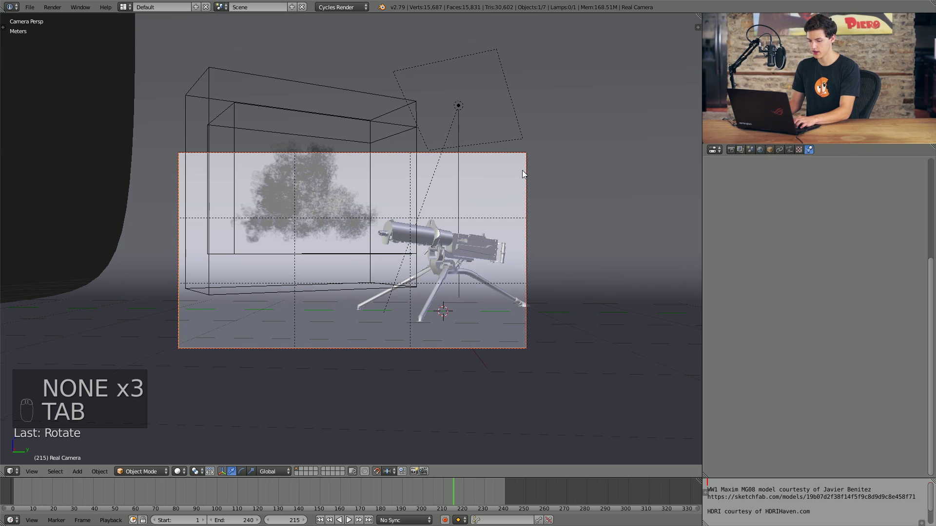
# Nudge the camera rotation back slightly and restore the rendered preview
pyautogui.press('shift+Tab')
pyautogui.press('r')
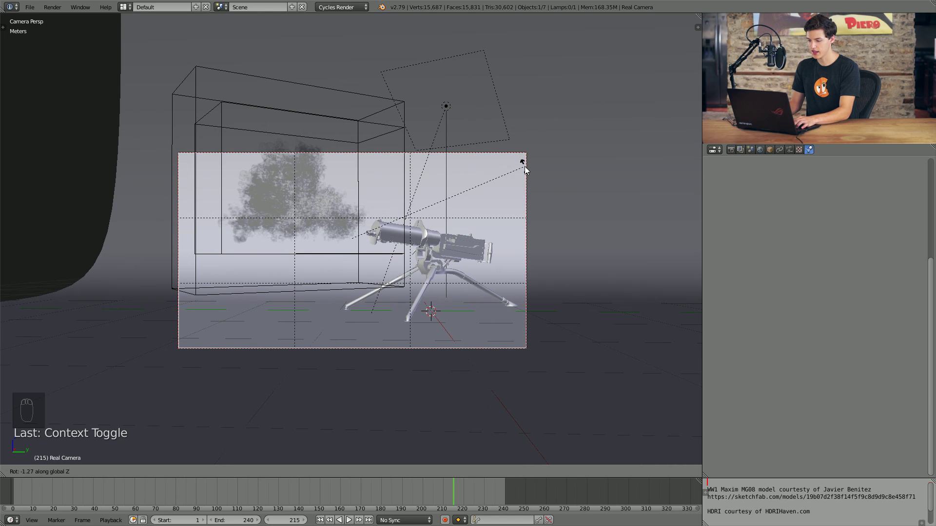
pyautogui.moveTo(529, 167); pyautogui.dragTo(440, 254)
pyautogui.press('shift+z')
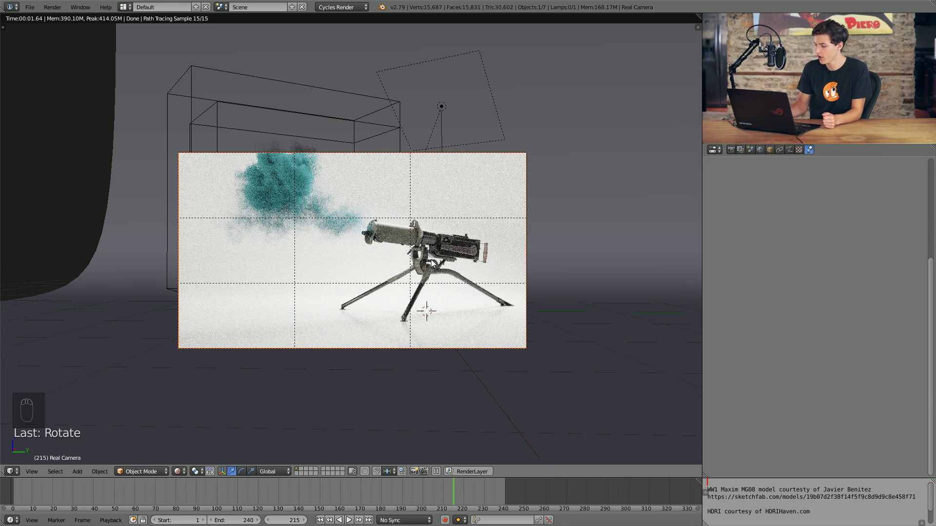
# Set Cycles Render samples to 750 and save the .blend file over the existing one
pyautogui.click(246, 492)
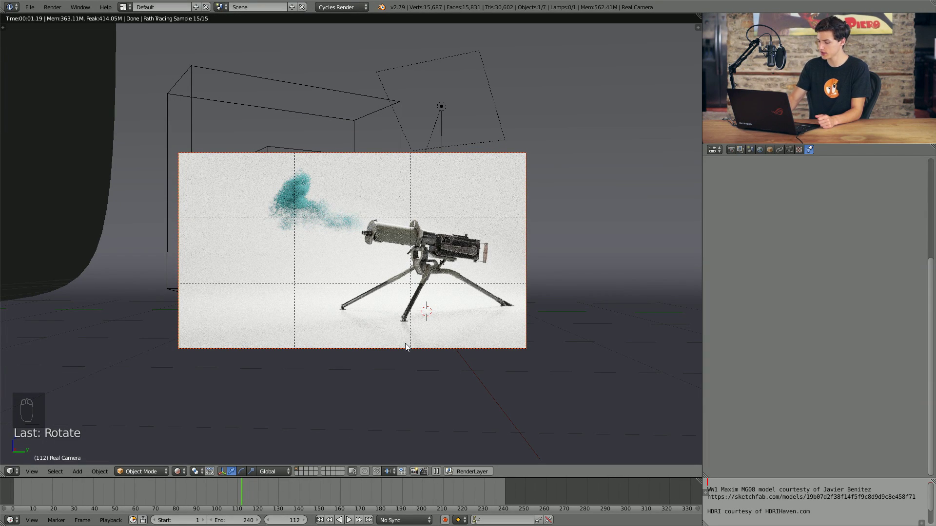
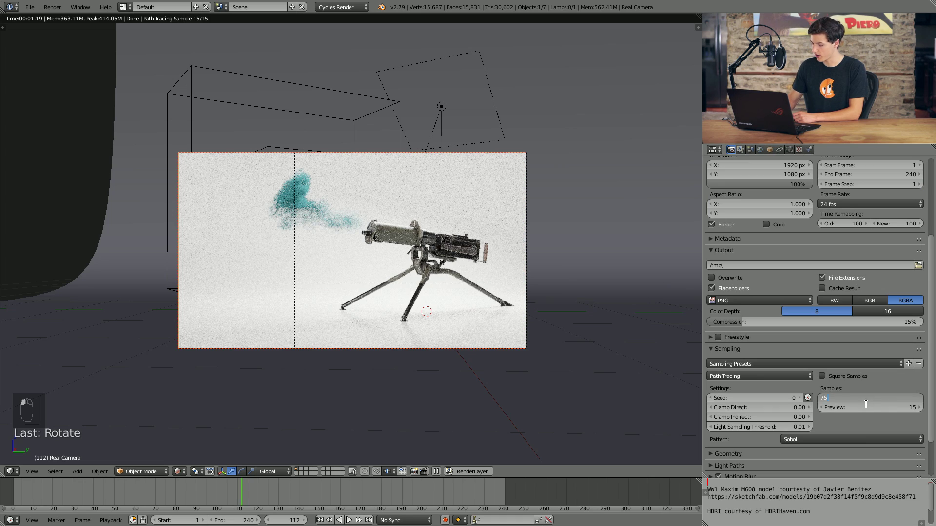
pyautogui.press('ctrl+s')
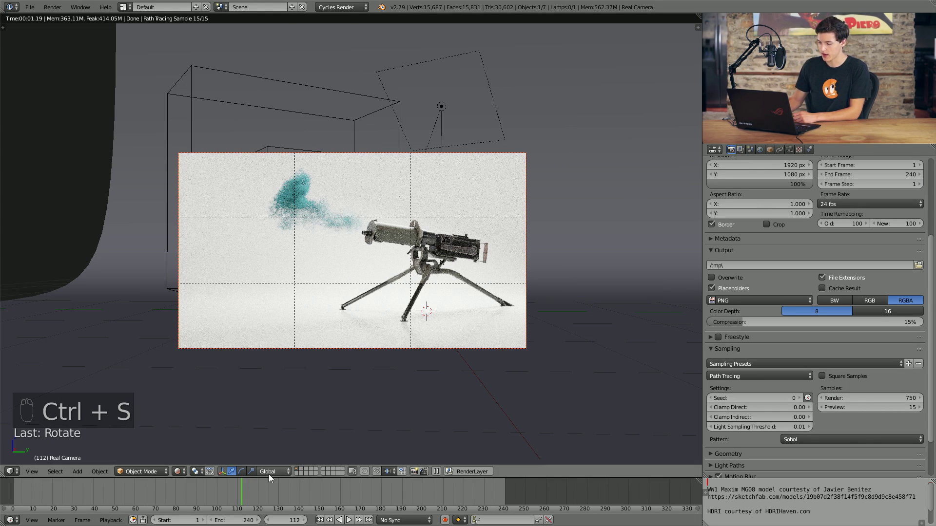